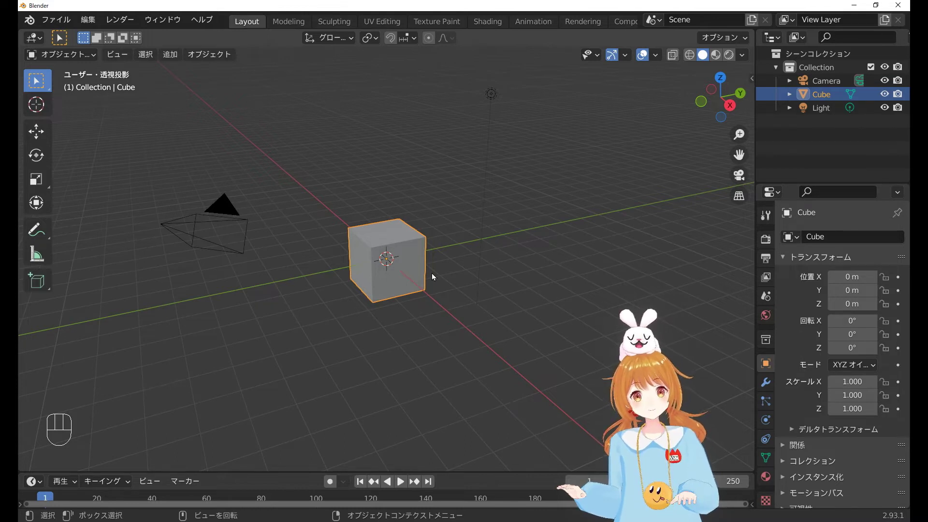
Look at the default cube's mesh in Edit Mode, orbit around it, and return to Object Mode.
{"action": "key", "text": "Tab"}
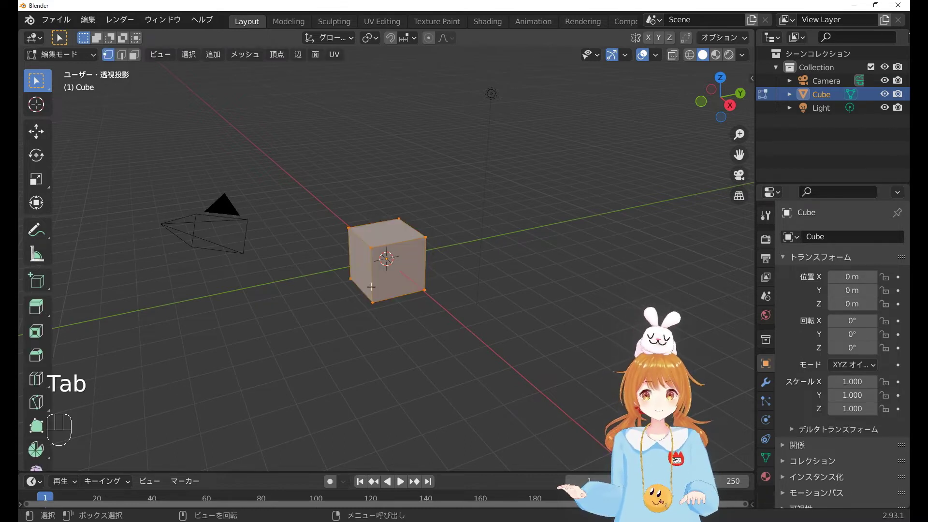
{"action": "left_click_drag", "start_coordinate": [376, 253], "coordinate": [366, 238]}
{"action": "middle_click", "coordinate": [305, 277]}
{"action": "key", "text": "Tab"}
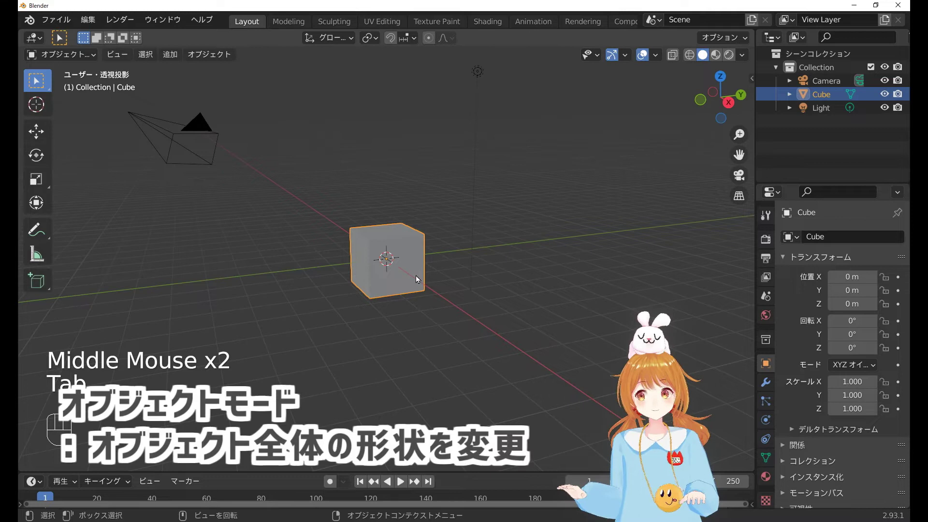
{"action": "left_click_drag", "start_coordinate": [355, 297], "coordinate": [426, 300]}
Test-stretch the cube along X with S, keep its original size, and reopen its mesh for editing.
{"action": "key", "text": "s"}
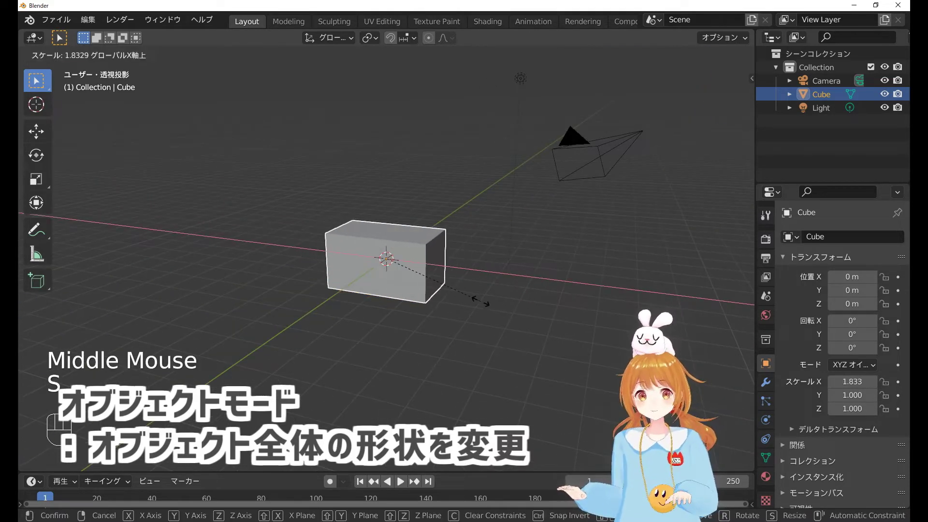
{"action": "key", "text": "s"}
{"action": "scroll", "scroll_direction": "up", "scroll_amount": 3}
{"action": "key", "text": "s"}
{"action": "key", "text": "Tab"}
{"action": "left_click_drag", "start_coordinate": [394, 279], "coordinate": [373, 285]}
{"action": "scroll", "scroll_direction": "up", "scroll_amount": 3}
{"action": "key", "text": "ctrl+r"}
{"action": "middle_click", "coordinate": [384, 235]}
{"action": "key", "text": "s"}
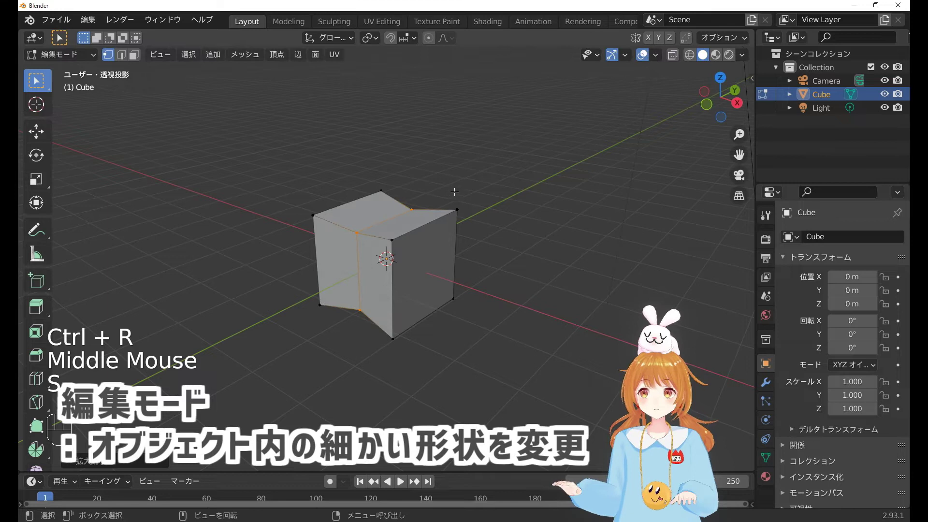
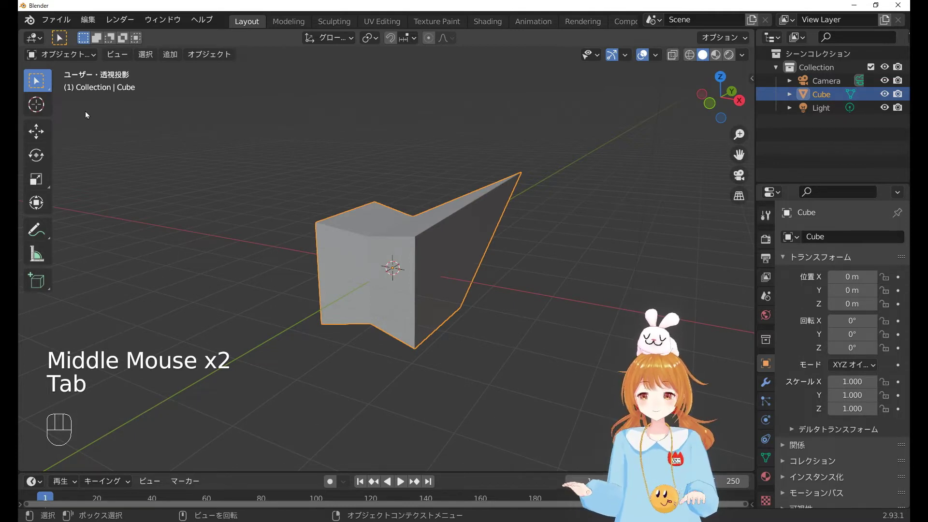
Browse the interaction mode menu and stay in Object Mode with the cube unchanged.
{"action": "left_click_drag", "start_coordinate": [78, 61], "coordinate": [233, 116]}
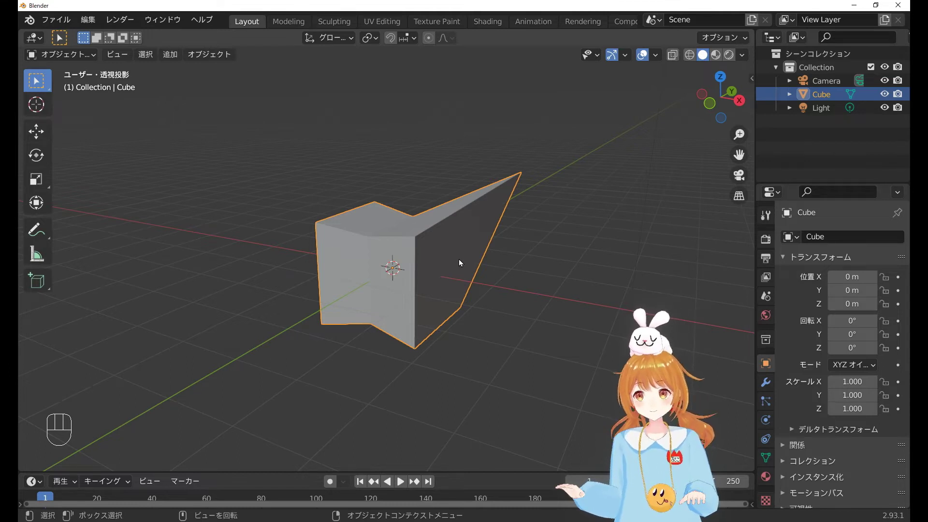
Show the sidebar's Item transform panel: cube dimensions 2.76 × 3.07 × 2.66 m.
{"action": "key", "text": "n"}
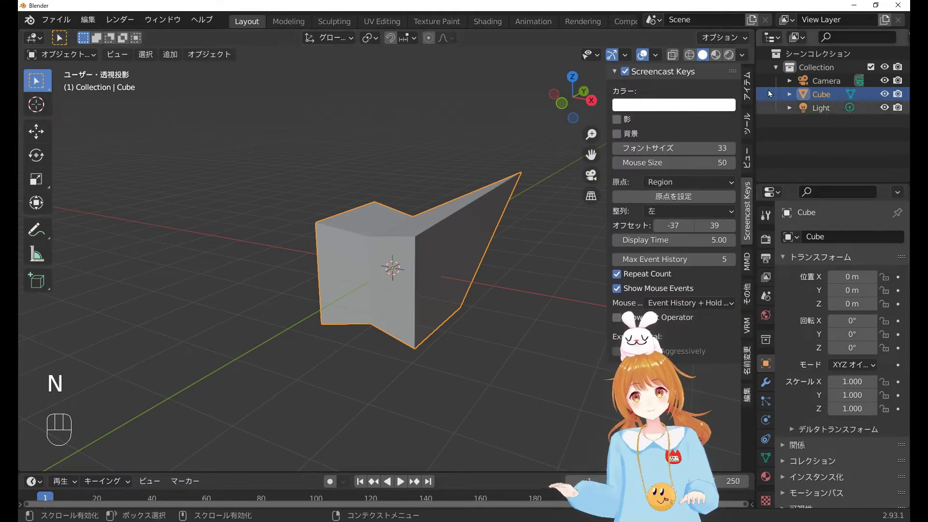
{"action": "left_click", "coordinate": [750, 91]}
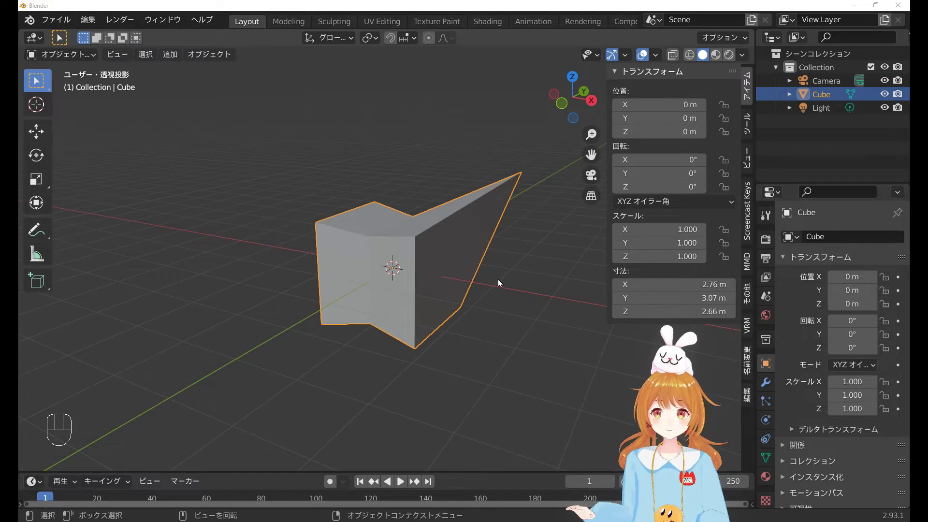
Inspect an edge in edge-select Edit Mode, then show the cube's empty Modifier Properties.
{"action": "middle_click", "coordinate": [493, 292]}
{"action": "key", "text": "Tab"}
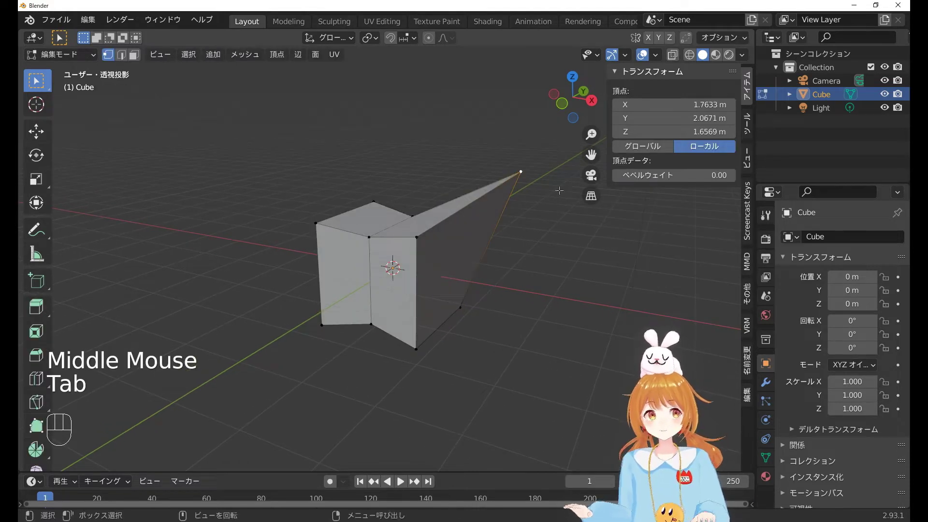
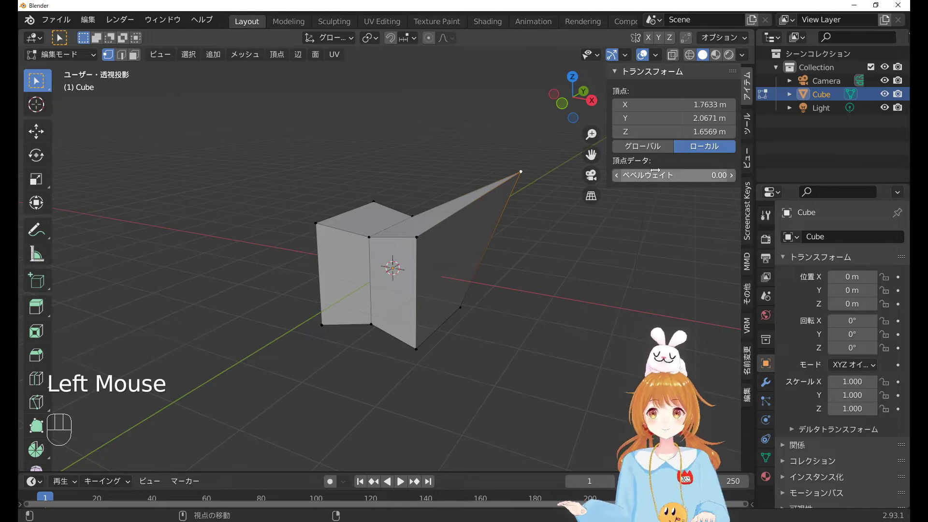
{"action": "key", "text": "2"}
{"action": "left_click", "coordinate": [449, 222]}
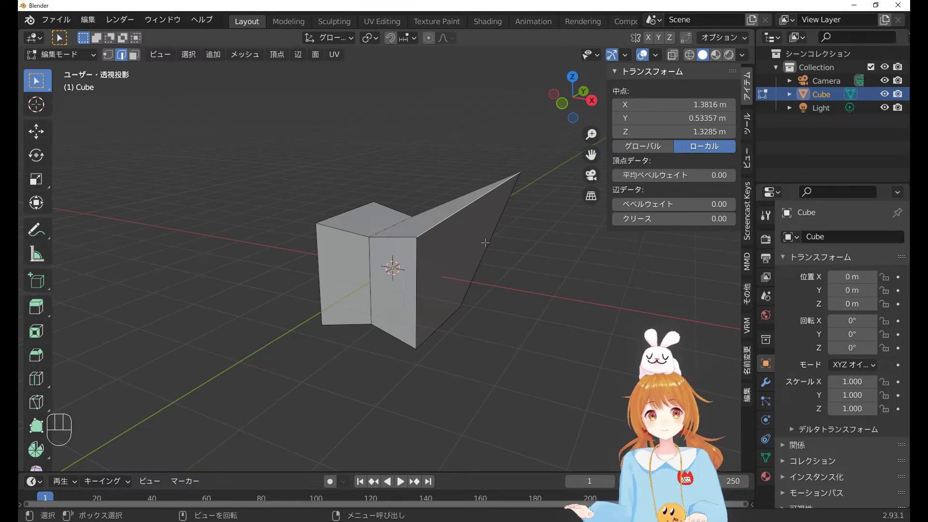
{"action": "key", "text": "Tab"}
{"action": "left_click", "coordinate": [765, 389]}
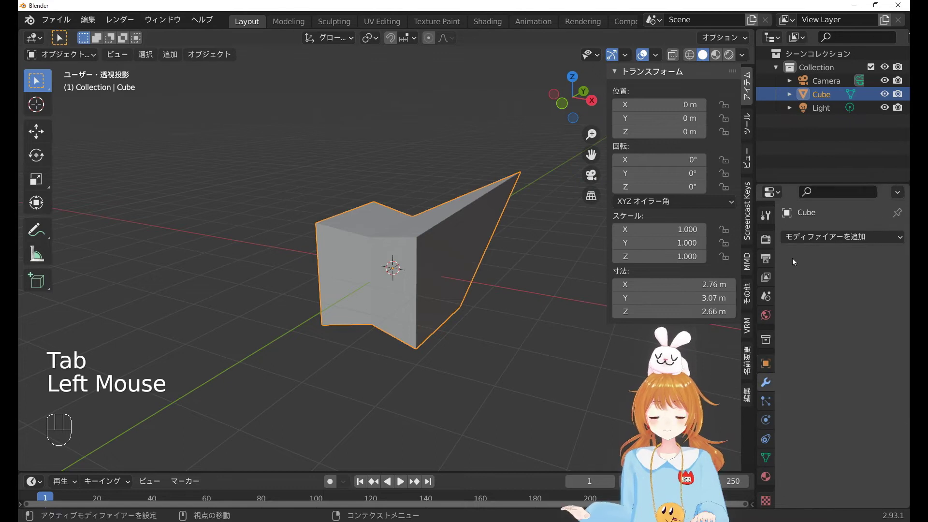
Add a Subdivision Surface modifier, check it in Edit Mode, and apply it (~2.02 × 1.85 × 1.76 m).
{"action": "left_click_drag", "start_coordinate": [803, 245], "coordinate": [577, 473]}
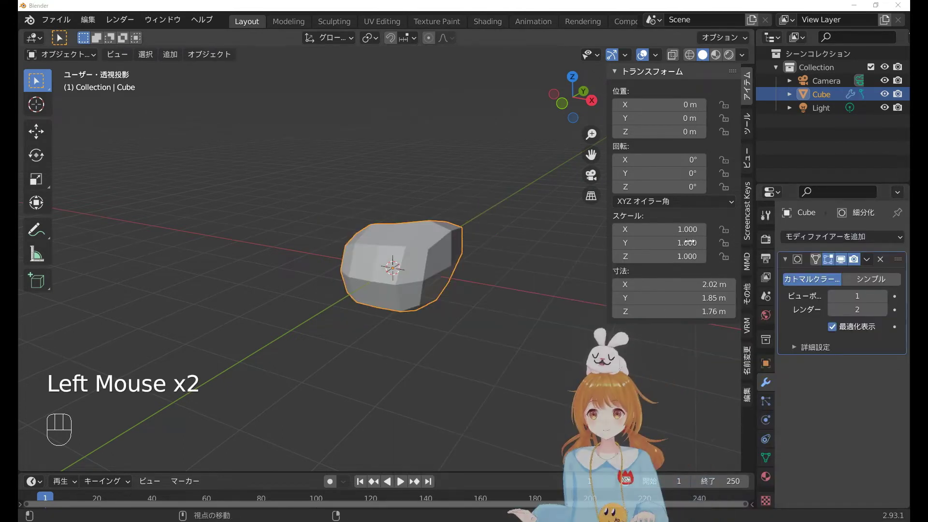
{"action": "middle_click", "coordinate": [453, 279]}
{"action": "key", "text": "Tab"}
{"action": "scroll", "scroll_direction": "up", "scroll_amount": 3}
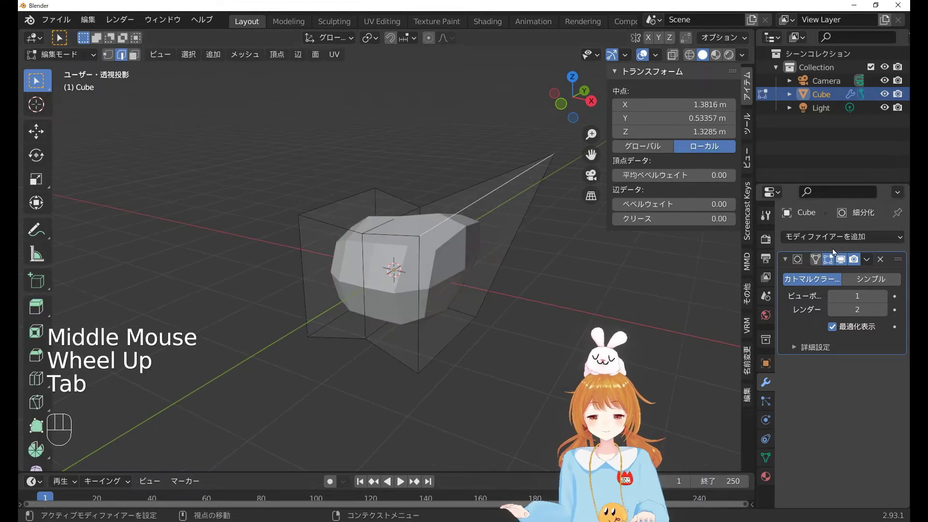
{"action": "left_click_drag", "start_coordinate": [872, 259], "coordinate": [725, 262]}
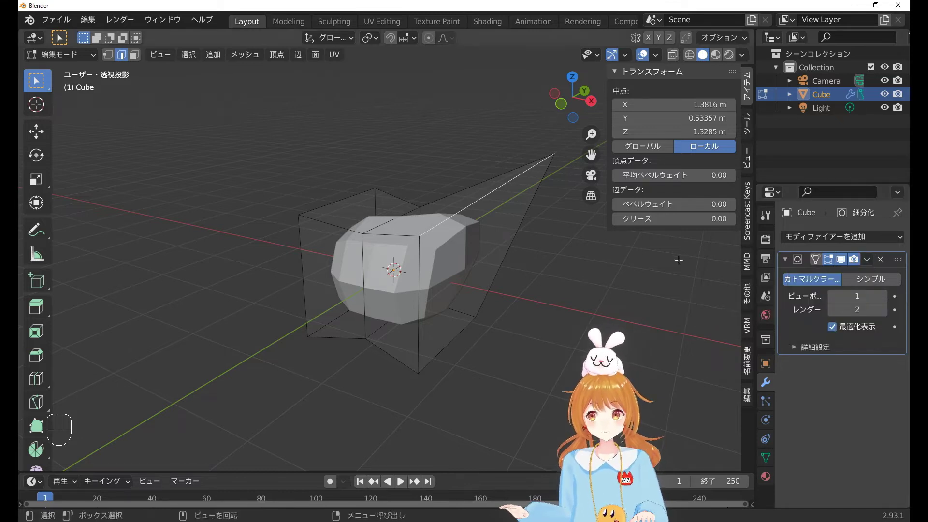
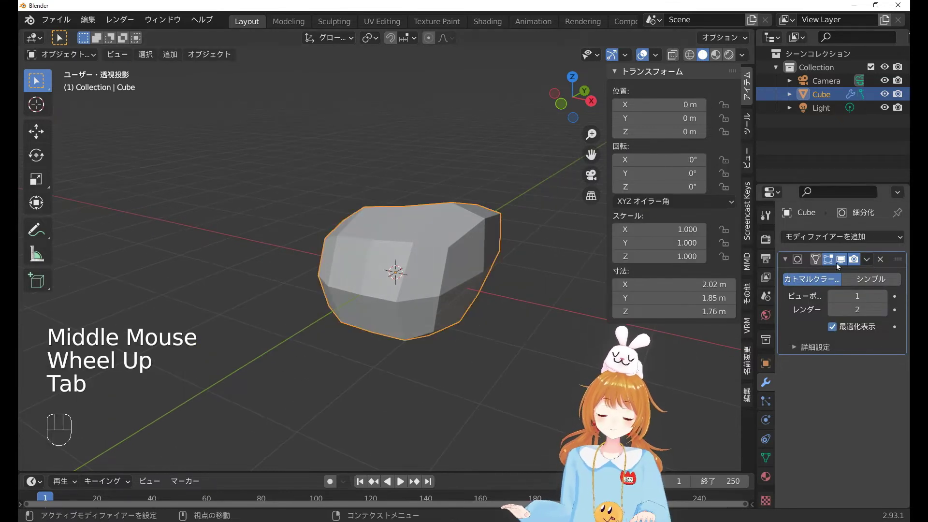
{"action": "left_click_drag", "start_coordinate": [870, 263], "coordinate": [829, 279]}
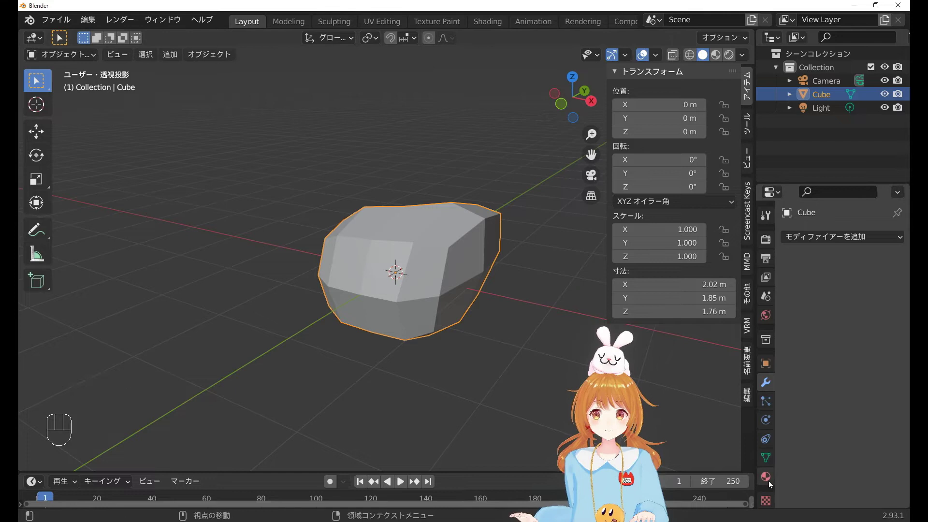
Add a second material slot with a new red base-colour material and try assigning it in Edit Mode.
{"action": "left_click", "coordinate": [771, 483]}
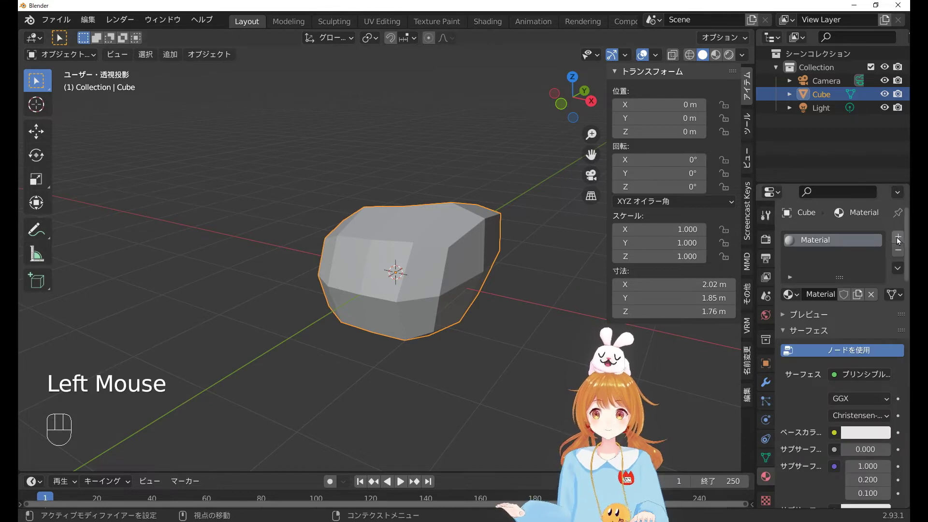
{"action": "left_click", "coordinate": [899, 240]}
{"action": "left_click", "coordinate": [841, 322]}
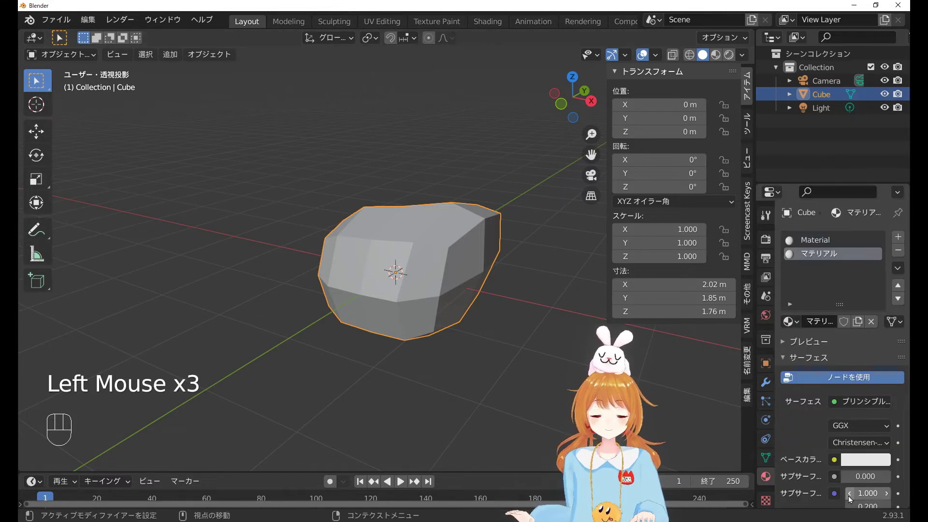
{"action": "left_click", "coordinate": [859, 461]}
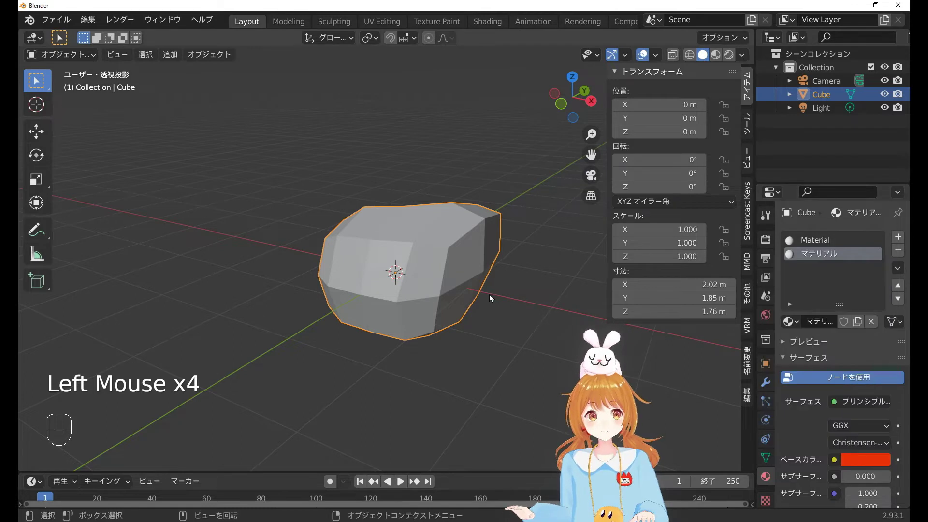
{"action": "key", "text": "Tab"}
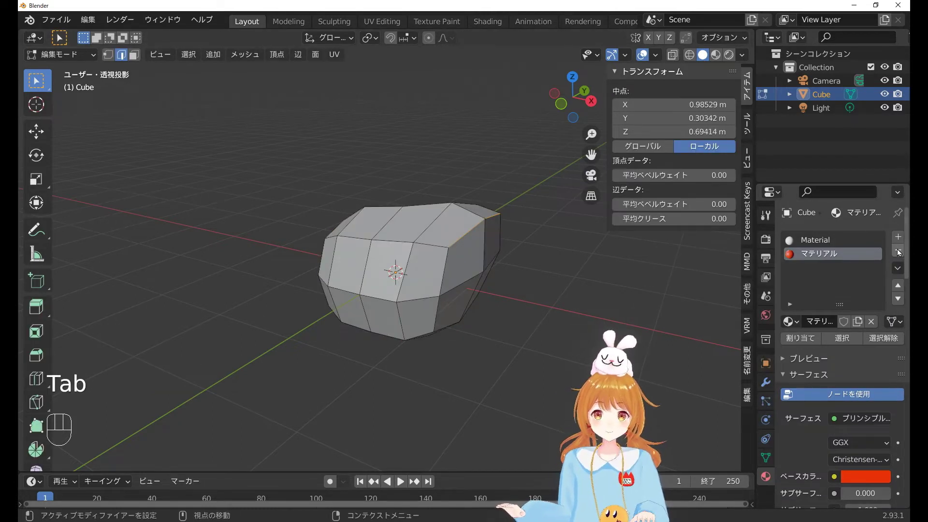
{"action": "left_click_drag", "start_coordinate": [899, 254], "coordinate": [701, 269]}
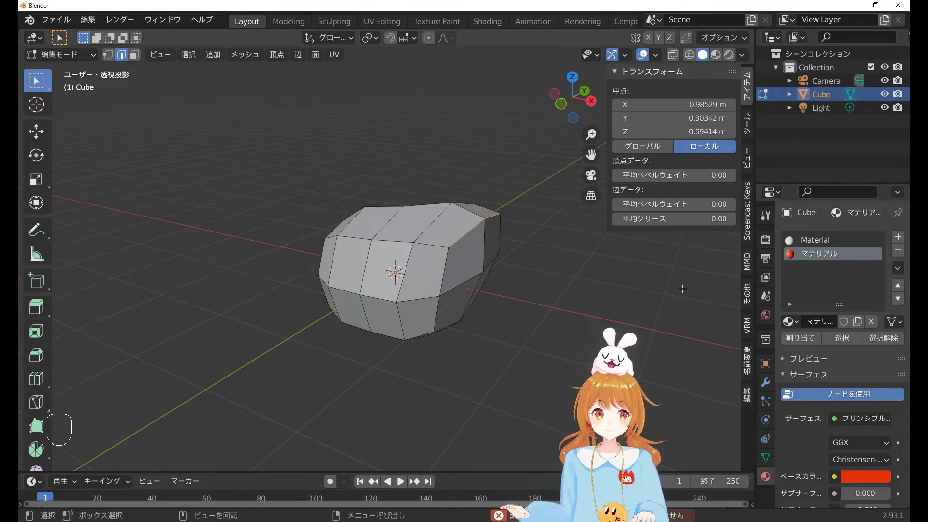
{"action": "key", "text": "Tab"}
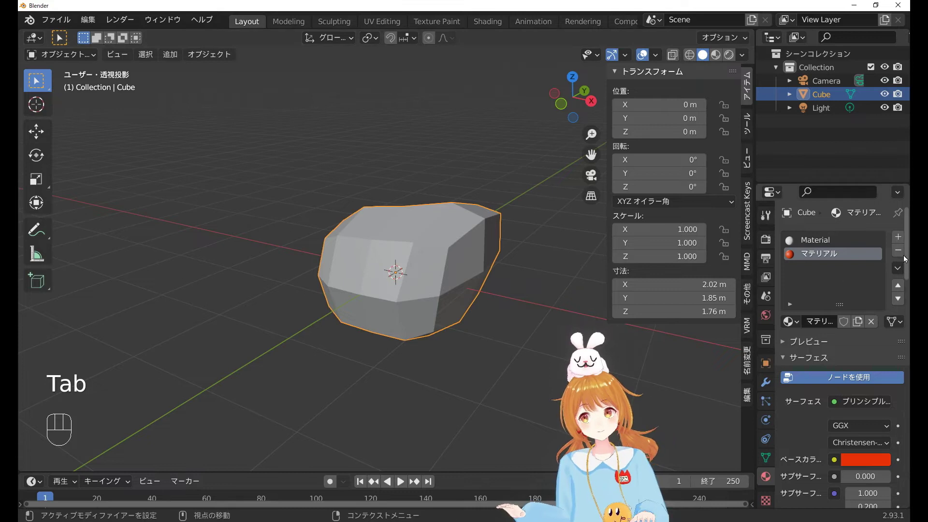
Remove the red material's slot so only white Material remains, then browse the mode menu and adjust the view.
{"action": "left_click", "coordinate": [905, 256]}
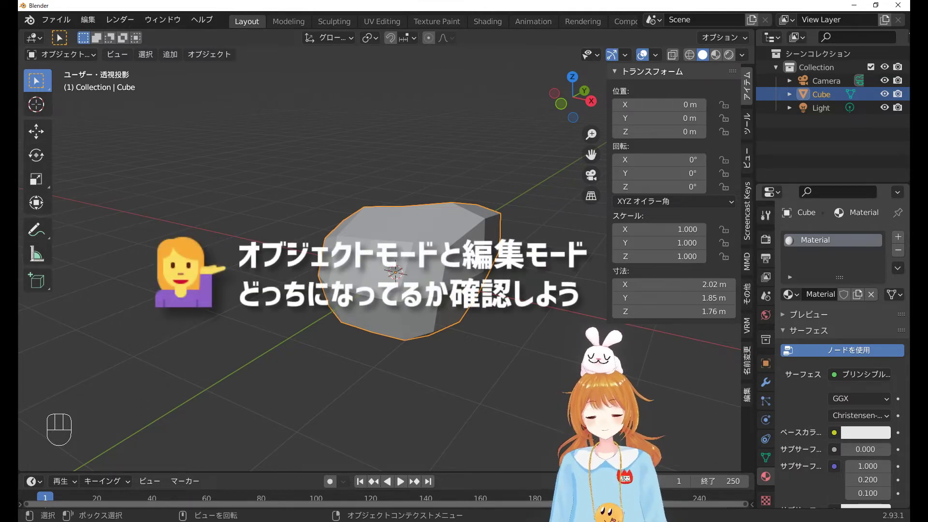
{"action": "left_click_drag", "start_coordinate": [75, 61], "coordinate": [70, 79]}
{"action": "left_click", "coordinate": [70, 65]}
{"action": "left_click_drag", "start_coordinate": [71, 58], "coordinate": [71, 76]}
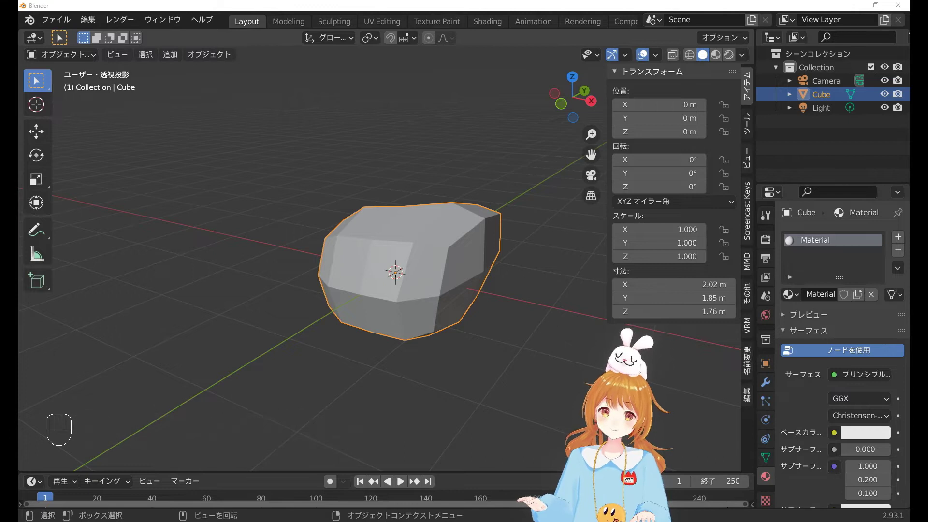
{"action": "middle_click", "coordinate": [339, 294]}
{"action": "scroll", "scroll_direction": "down", "scroll_amount": 3}
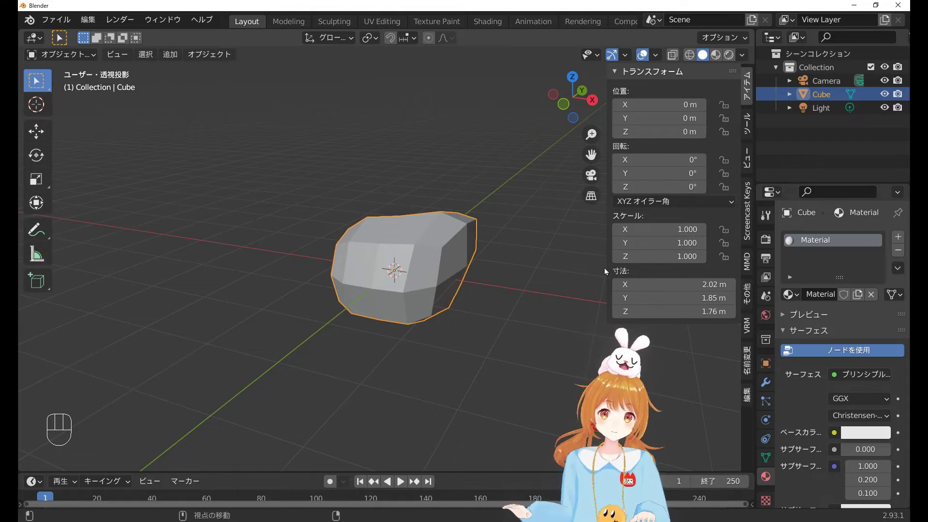
{"action": "left_click_drag", "start_coordinate": [541, 267], "coordinate": [539, 260]}
{"action": "key", "text": "n"}
{"action": "key", "text": "t"}
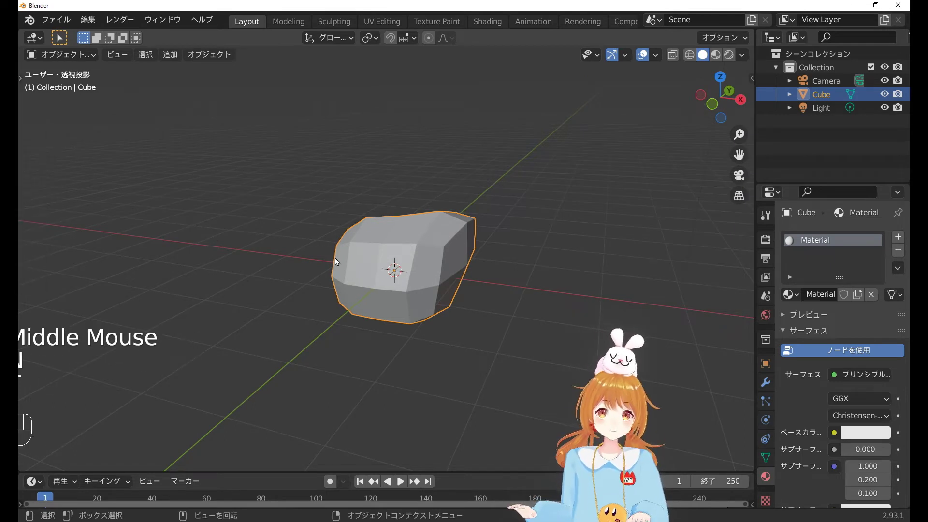
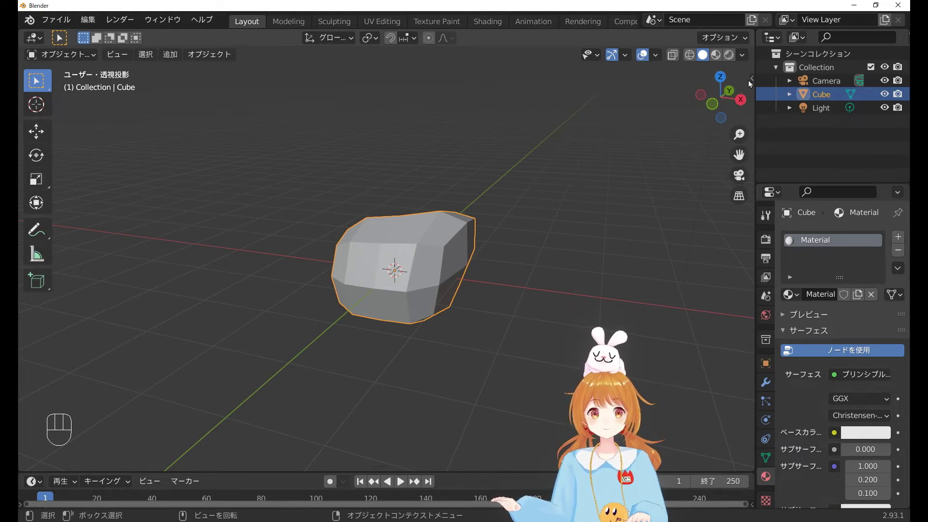
Reopen the transform sidebar, then toggle the toolbar and sidebar with T and N several times.
{"action": "left_click", "coordinate": [752, 82]}
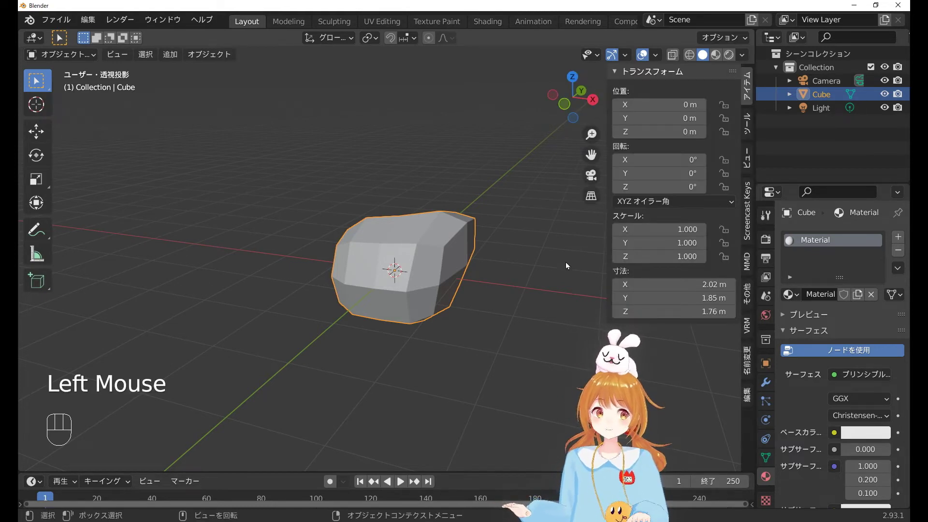
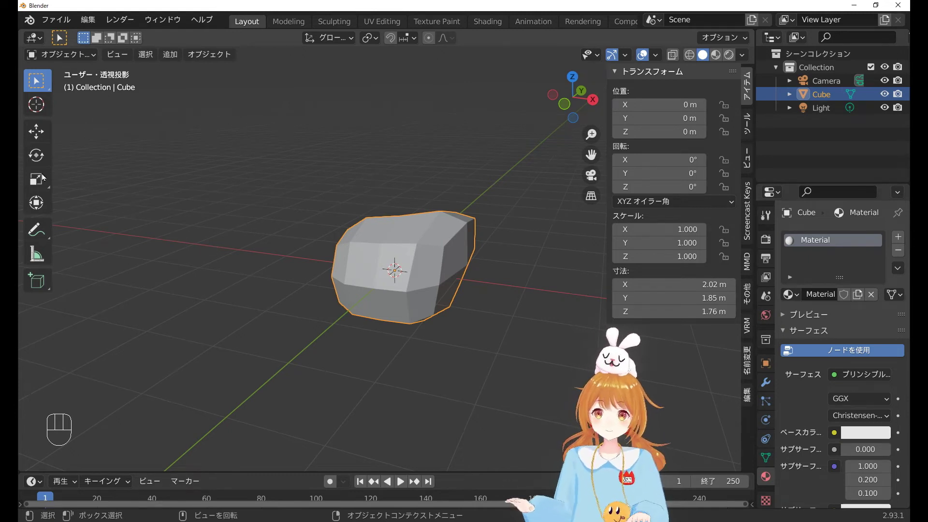
{"action": "middle_click", "coordinate": [175, 191]}
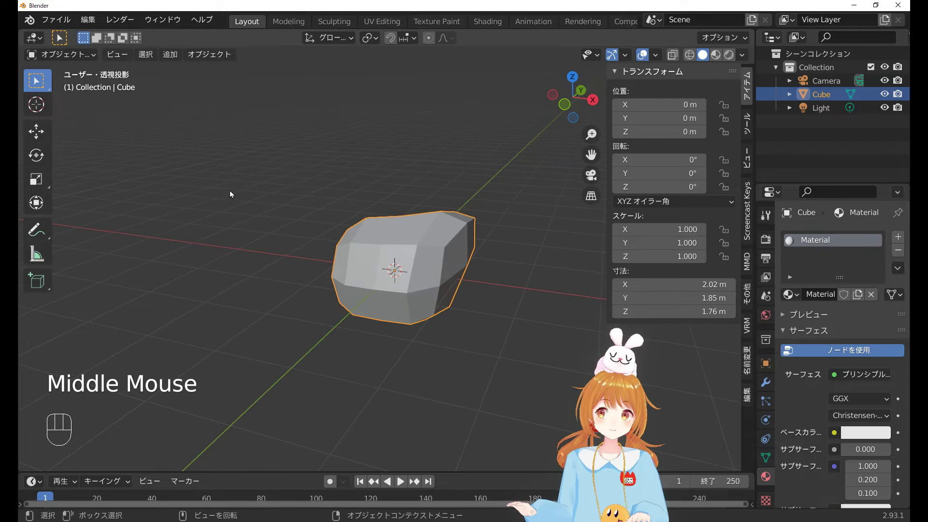
{"action": "key", "text": "t"}
{"action": "key", "text": "t"}
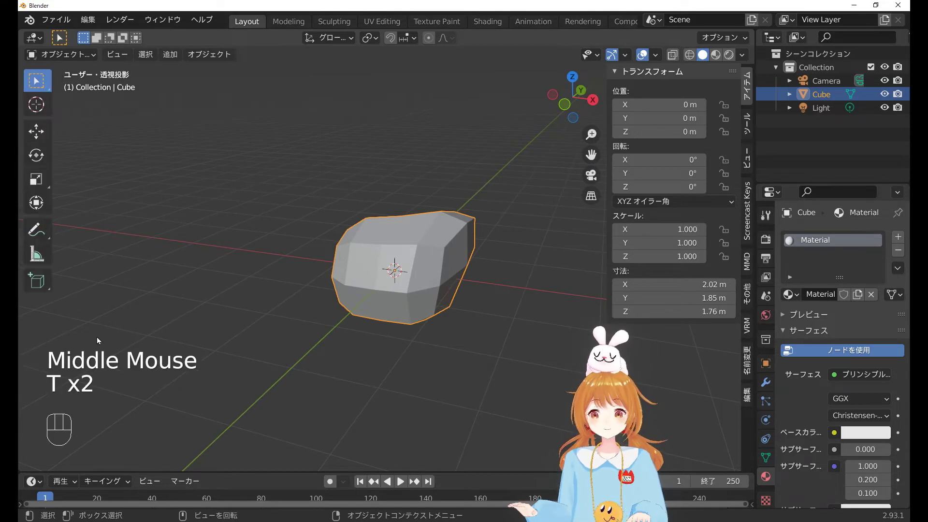
{"action": "key", "text": "t"}
{"action": "key", "text": "t"}
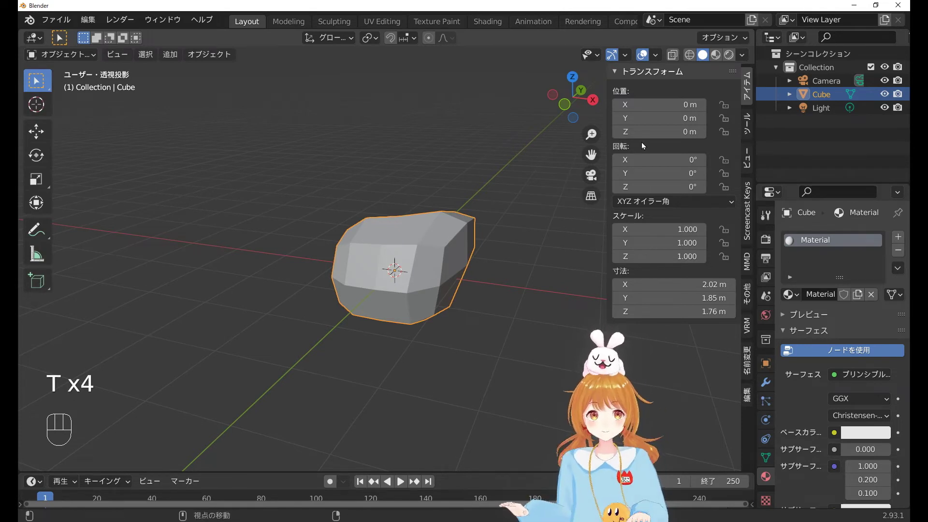
{"action": "key", "text": "n"}
{"action": "key", "text": "n"}
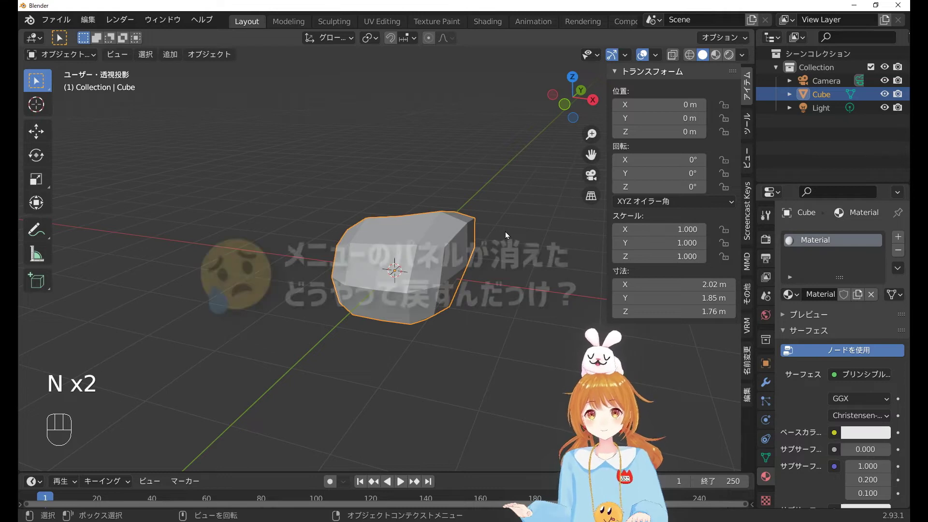
{"action": "key", "text": "n"}
{"action": "key", "text": "t"}
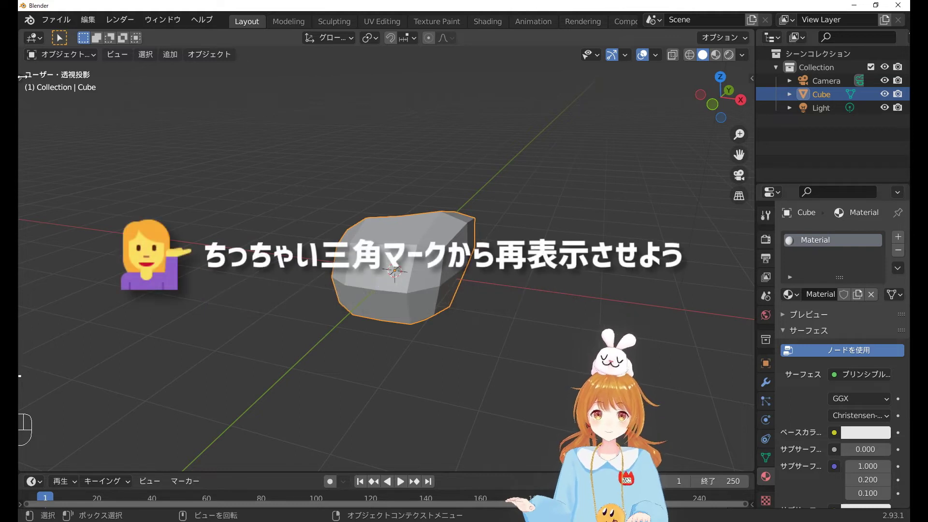
{"action": "left_click", "coordinate": [26, 81]}
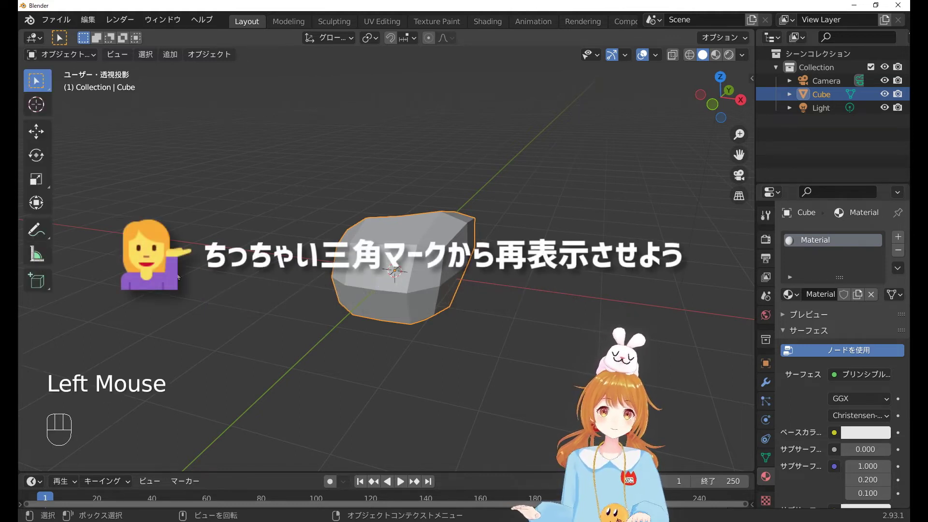
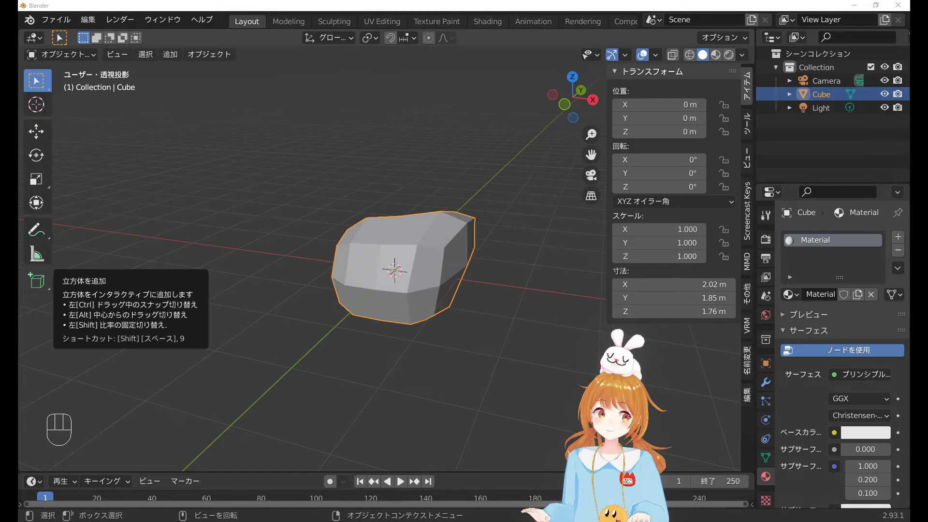
Zoom and orbit to frame the cube, then start rotating it freely with R.
{"action": "scroll", "scroll_direction": "up", "scroll_amount": 3}
{"action": "scroll", "scroll_direction": "up", "scroll_amount": 3}
{"action": "scroll", "scroll_direction": "down", "scroll_amount": 3}
{"action": "middle_click", "coordinate": [356, 406]}
{"action": "left_click_drag", "start_coordinate": [361, 405], "coordinate": [496, 232]}
{"action": "key", "text": "r"}
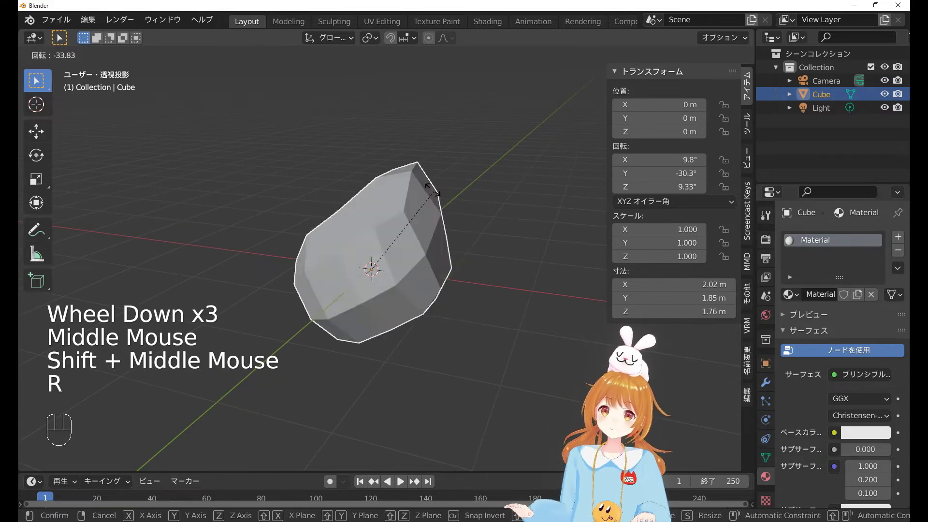
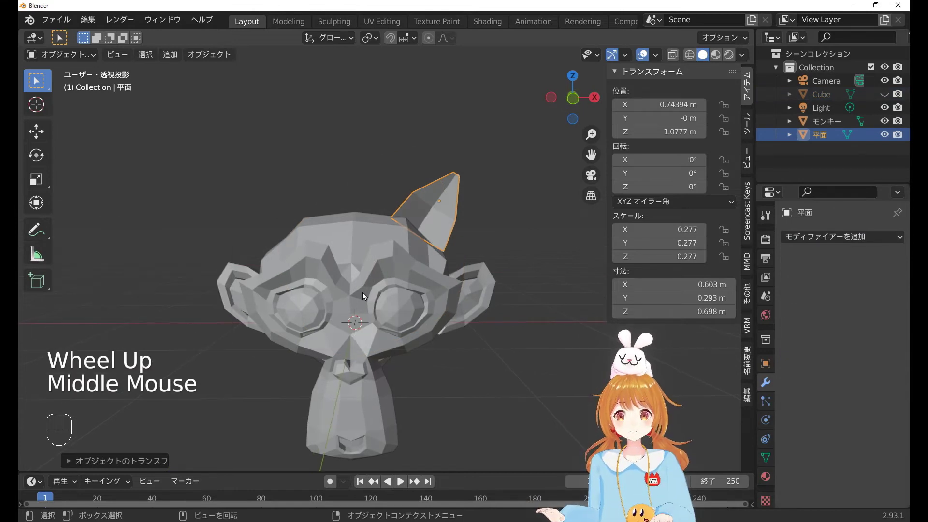
Change a setting from the Properties dropdown, hide the transform sidebar, and use Shift+S in the viewport.
{"action": "middle_click", "coordinate": [365, 297]}
{"action": "scroll", "scroll_direction": "down", "scroll_amount": 3}
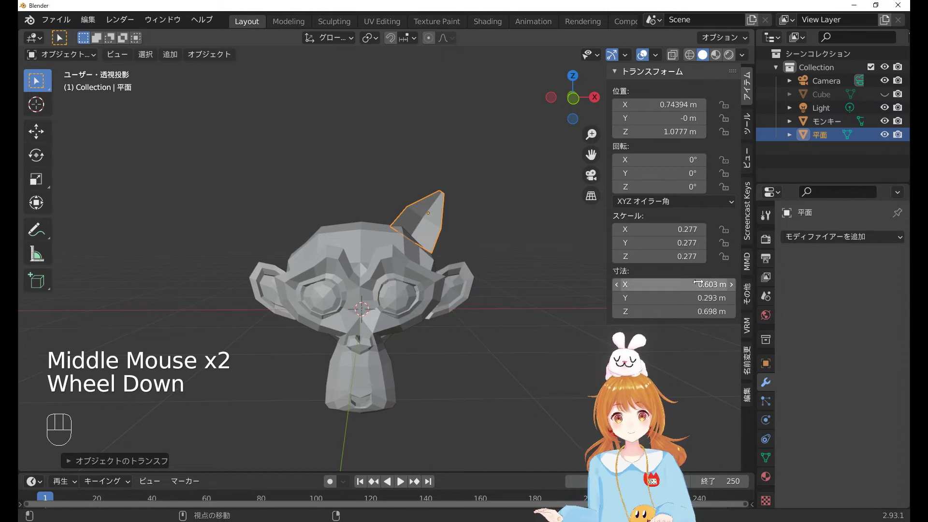
{"action": "left_click_drag", "start_coordinate": [833, 243], "coordinate": [577, 394]}
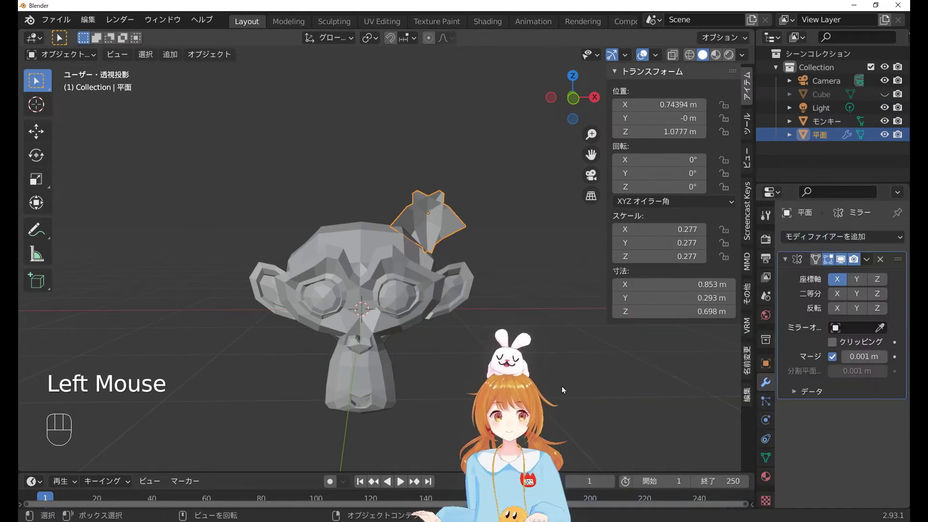
{"action": "key", "text": "n"}
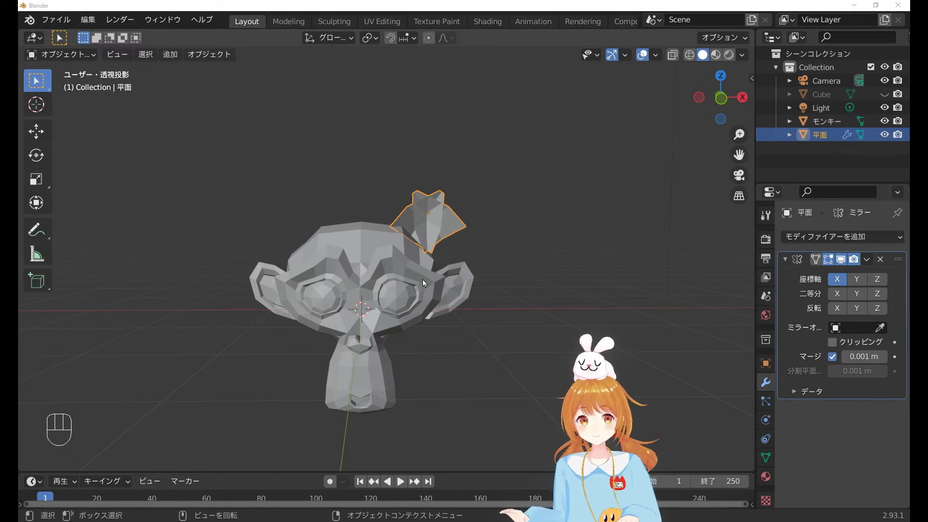
{"action": "middle_click", "coordinate": [417, 289]}
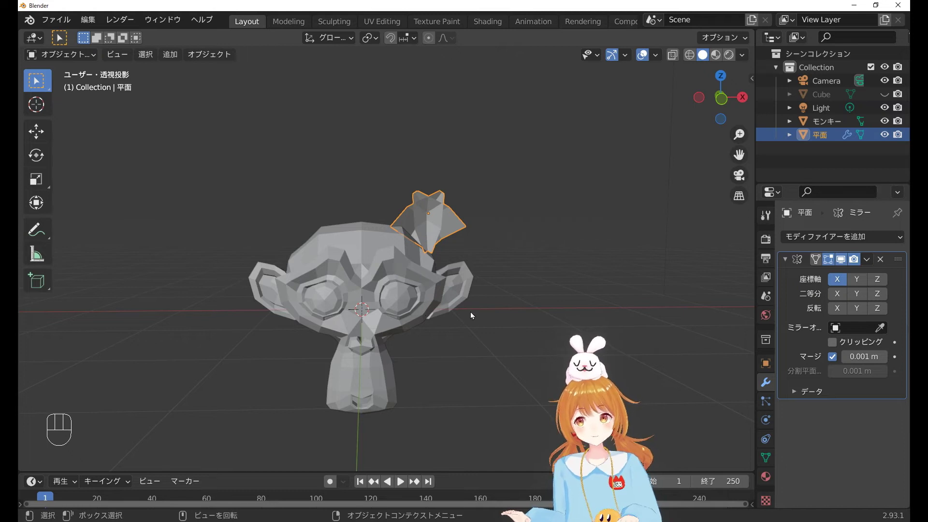
{"action": "middle_click", "coordinate": [471, 314]}
{"action": "key", "text": "shift+s"}
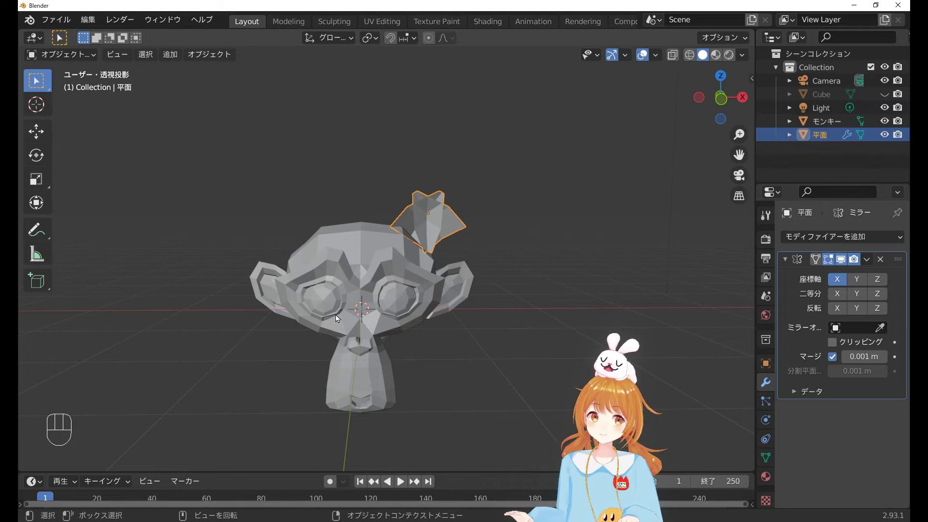
Orbit, pan and zoom around the scene to inspect the flattened slab from several angles.
{"action": "middle_click", "coordinate": [338, 353]}
{"action": "middle_click", "coordinate": [297, 364]}
{"action": "left_click_drag", "start_coordinate": [365, 406], "coordinate": [398, 393]}
{"action": "scroll", "scroll_direction": "down", "scroll_amount": 3}
{"action": "left_click_drag", "start_coordinate": [355, 279], "coordinate": [334, 286]}
{"action": "middle_click", "coordinate": [460, 310]}
{"action": "scroll", "scroll_direction": "up", "scroll_amount": 3}
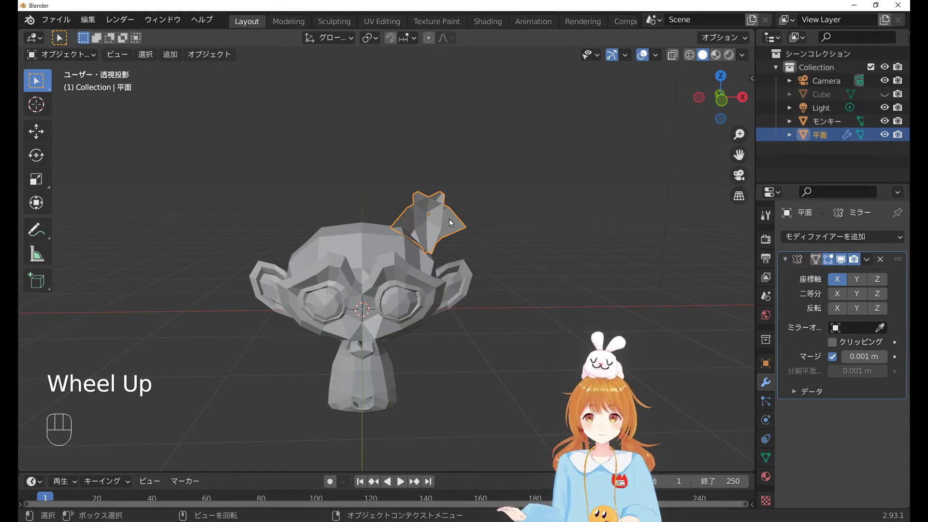
{"action": "left_click_drag", "start_coordinate": [483, 210], "coordinate": [346, 360]}
{"action": "middle_click", "coordinate": [346, 359]}
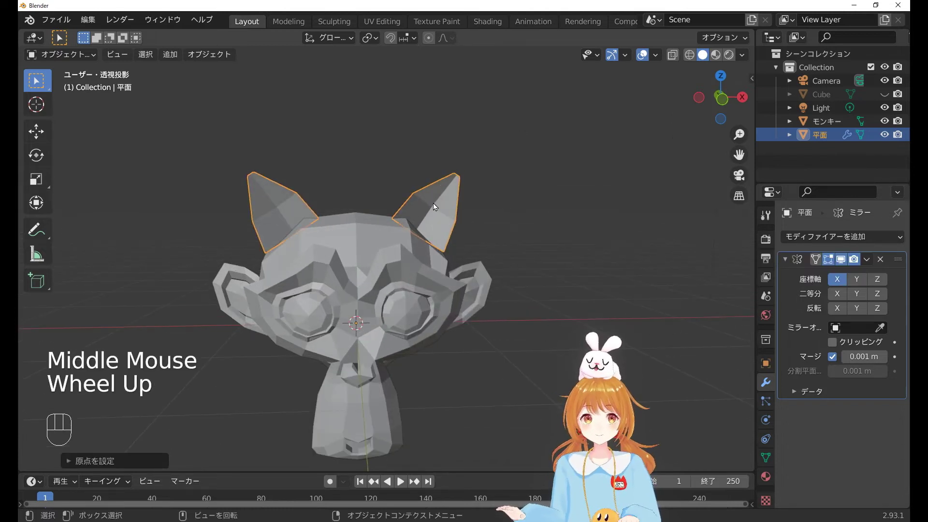
{"action": "scroll", "scroll_direction": "up", "scroll_amount": 3}
{"action": "left_click_drag", "start_coordinate": [352, 344], "coordinate": [379, 225]}
{"action": "middle_click", "coordinate": [363, 373]}
{"action": "scroll", "scroll_direction": "down", "scroll_amount": 3}
{"action": "middle_click", "coordinate": [309, 366]}
{"action": "middle_click", "coordinate": [352, 348]}
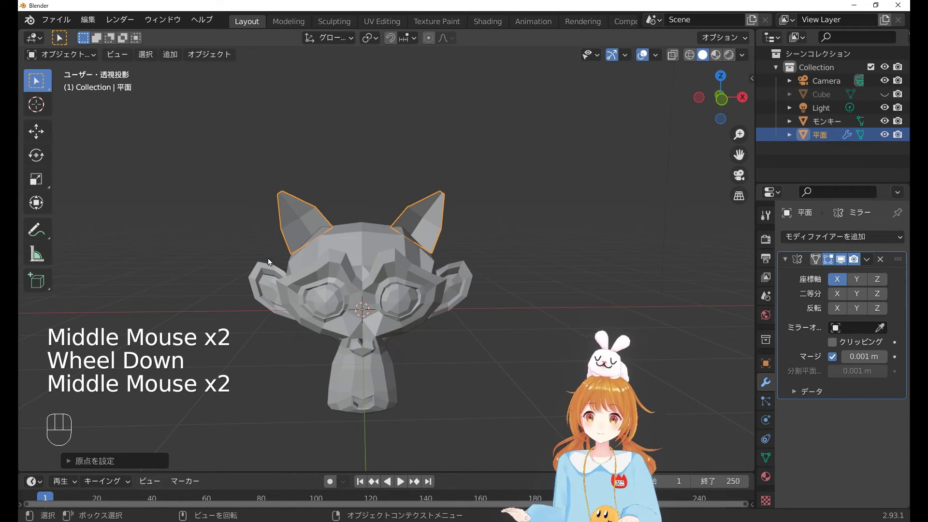
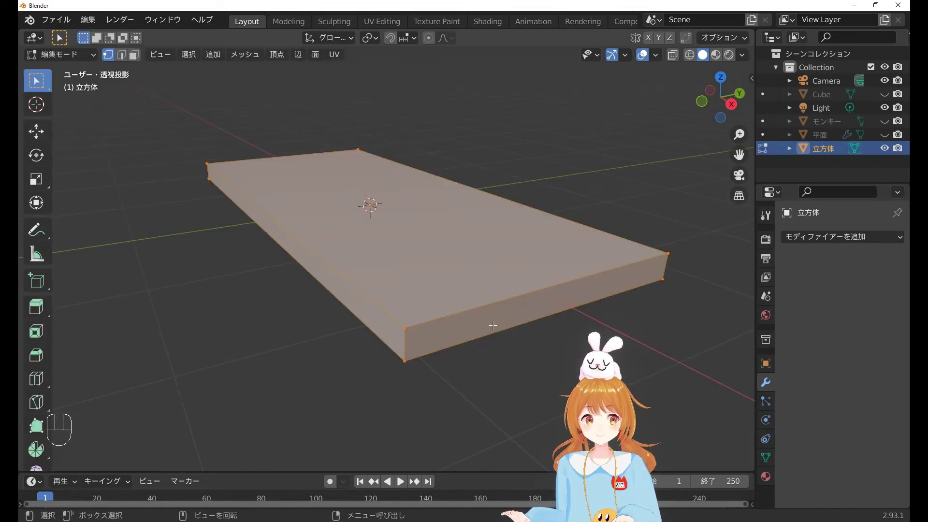
Bevel the slab's top edges with Ctrl+B, set a small width, and switch to face selection.
{"action": "key", "text": "ctrl+b"}
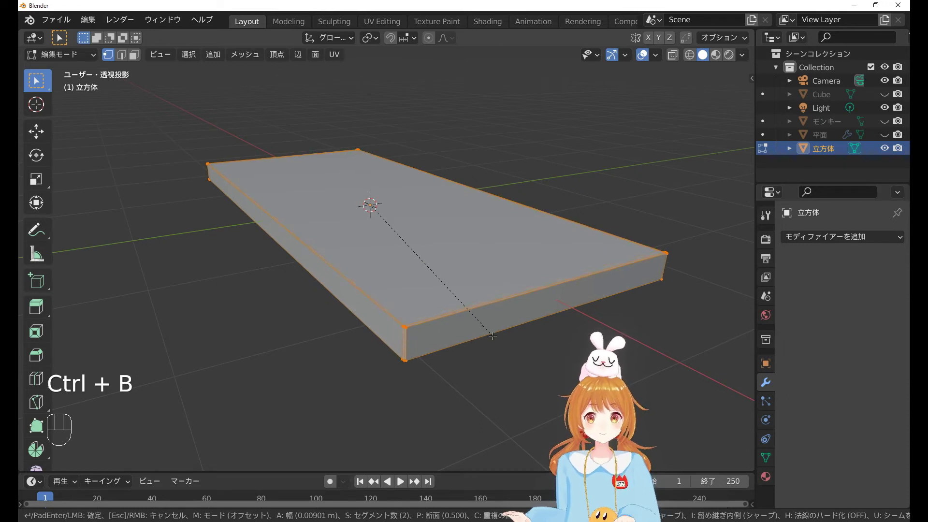
{"action": "scroll", "scroll_direction": "up", "scroll_amount": 3}
{"action": "left_click_drag", "start_coordinate": [442, 394], "coordinate": [432, 363]}
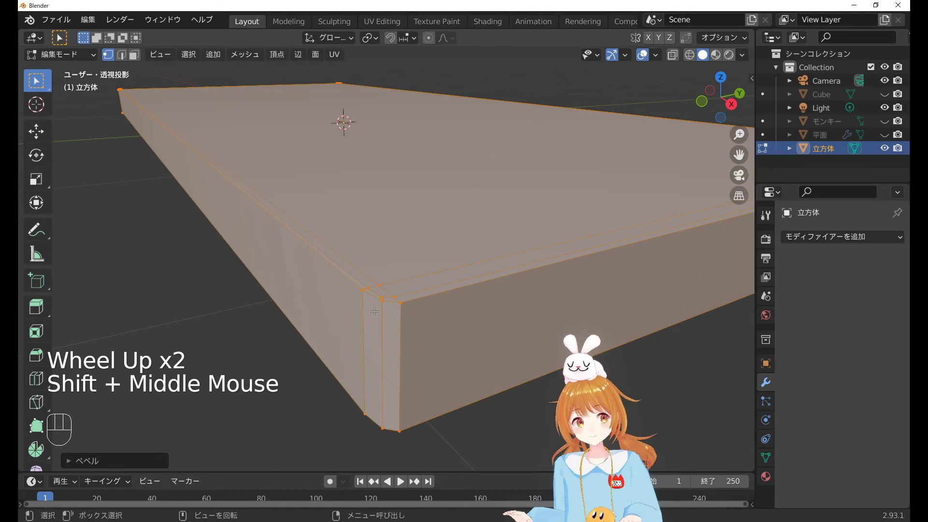
{"action": "key", "text": "2"}
{"action": "key", "text": "3"}
{"action": "left_click", "coordinate": [379, 341]}
{"action": "left_click", "coordinate": [393, 339]}
Orbit and zoom around the slab to inspect the bevelled top edges.
{"action": "left_click_drag", "start_coordinate": [409, 349], "coordinate": [452, 369]}
{"action": "scroll", "scroll_direction": "down", "scroll_amount": 3}
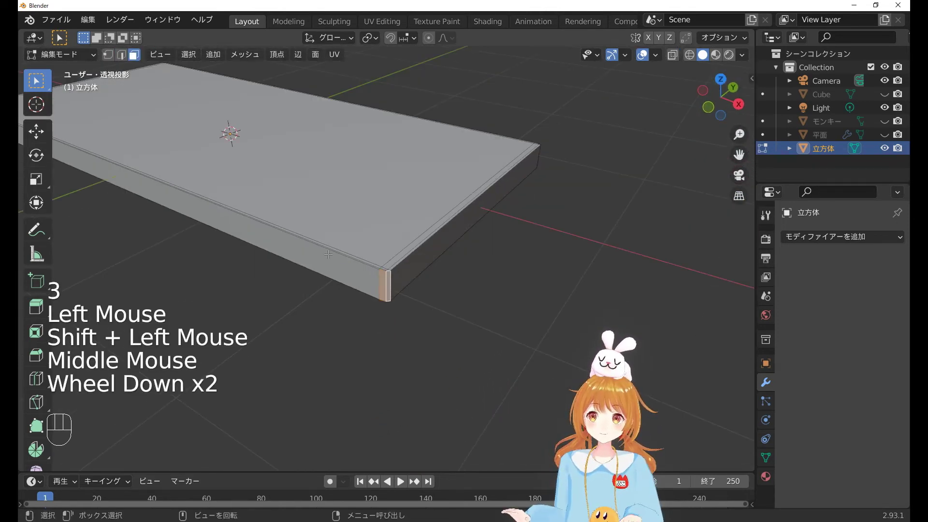
{"action": "left_click_drag", "start_coordinate": [342, 276], "coordinate": [367, 282]}
{"action": "scroll", "scroll_direction": "up", "scroll_amount": 3}
{"action": "scroll", "scroll_direction": "up", "scroll_amount": 3}
{"action": "left_click", "coordinate": [471, 312]}
{"action": "left_click", "coordinate": [472, 314]}
{"action": "scroll", "scroll_direction": "down", "scroll_amount": 3}
{"action": "left_click_drag", "start_coordinate": [381, 319], "coordinate": [344, 321]}
{"action": "scroll", "scroll_direction": "up", "scroll_amount": 3}
{"action": "left_click_drag", "start_coordinate": [348, 324], "coordinate": [370, 310]}
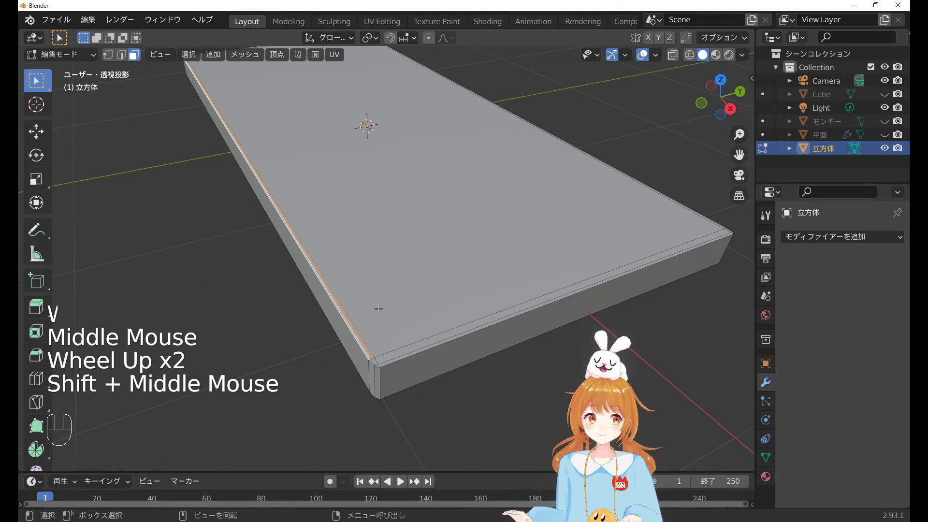
Leave Edit Mode and undo several recent changes with Ctrl+Z.
{"action": "key", "text": "Tab"}
{"action": "scroll", "scroll_direction": "down", "scroll_amount": 3}
{"action": "key", "text": "ctrl+z"}
{"action": "key", "text": "ctrl+z"}
{"action": "key", "text": "ctrl+z"}
{"action": "key", "text": "ctrl+z"}
{"action": "key", "text": "ctrl+z"}
{"action": "key", "text": "ctrl+z"}
{"action": "key", "text": "ctrl+z"}
Duplicate the slab with Shift+D and raise the copy about 0.74 m above the original.
{"action": "key", "text": "Tab"}
{"action": "left_click_drag", "start_coordinate": [408, 321], "coordinate": [426, 321]}
{"action": "scroll", "scroll_direction": "up", "scroll_amount": 3}
{"action": "key", "text": "shift+d"}
{"action": "left_click_drag", "start_coordinate": [400, 186], "coordinate": [391, 229]}
{"action": "key", "text": "n"}
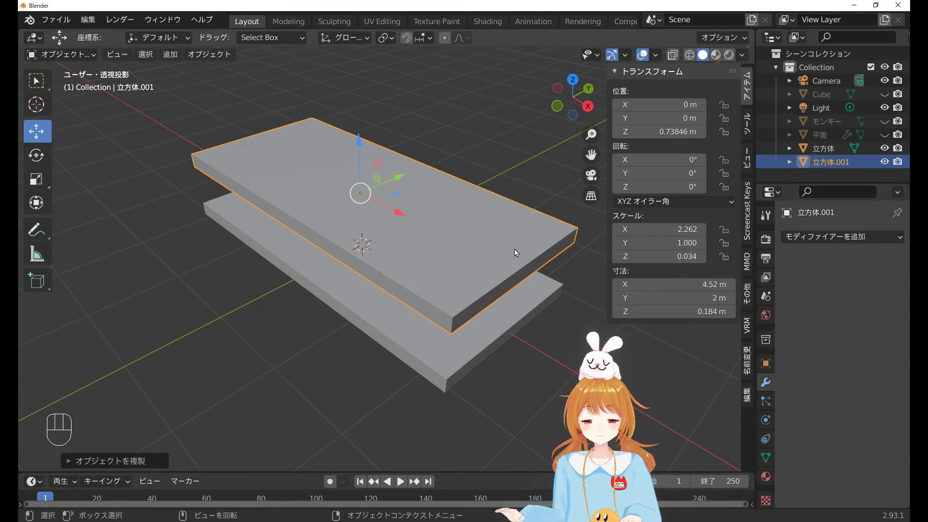
Apply the upper slab's scale so the bevel works evenly.
{"action": "left_click_drag", "start_coordinate": [375, 209], "coordinate": [352, 190]}
{"action": "left_click_drag", "start_coordinate": [407, 191], "coordinate": [426, 192]}
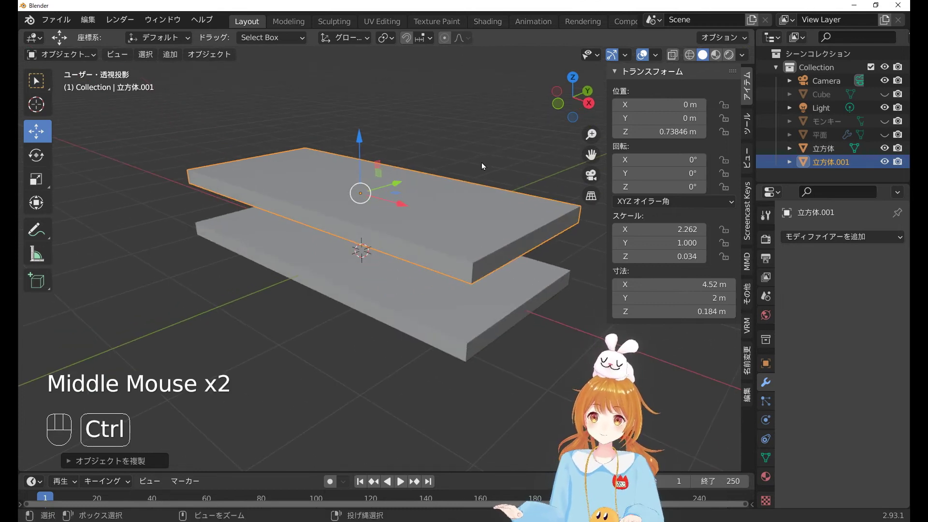
{"action": "key", "text": "ctrl+a"}
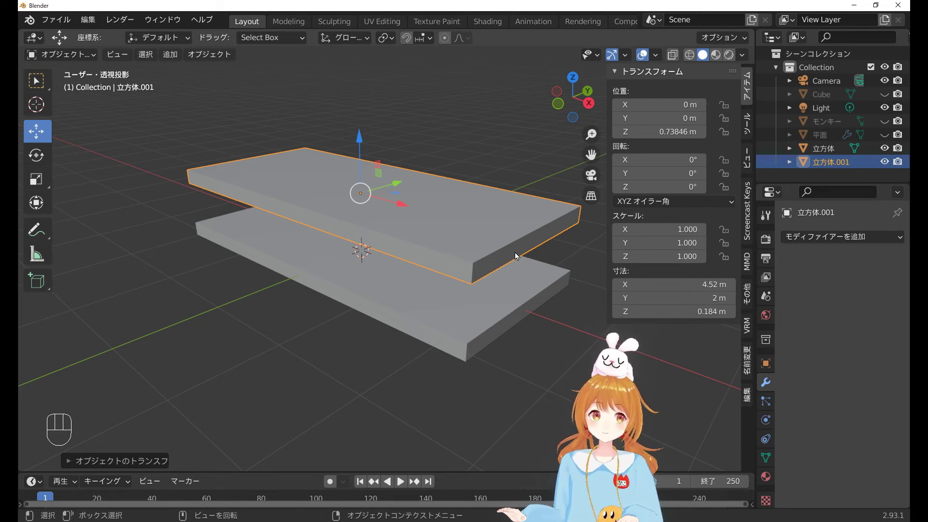
Bevel the upper slab's edges wider in Edit Mode and return to Object Mode.
{"action": "key", "text": "Tab"}
{"action": "key", "text": "2"}
{"action": "key", "text": "ctrl+b"}
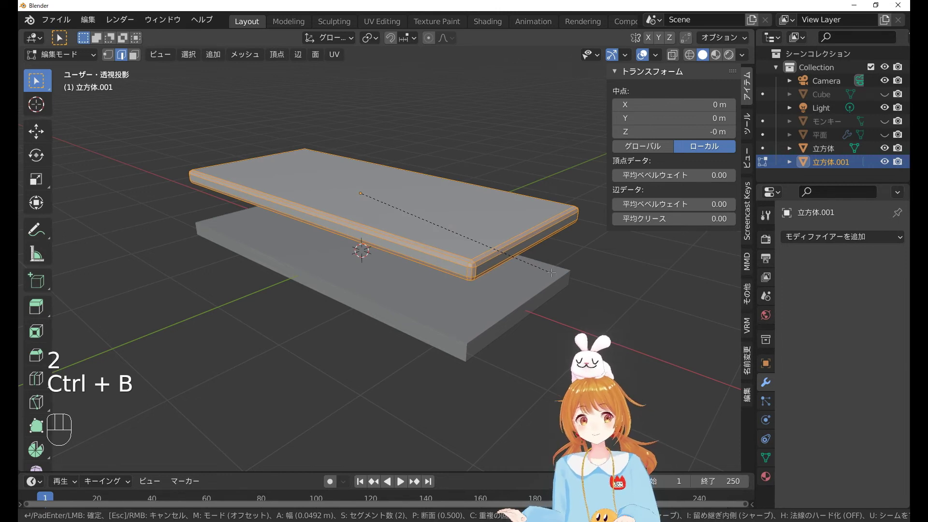
{"action": "left_click_drag", "start_coordinate": [510, 273], "coordinate": [502, 278]}
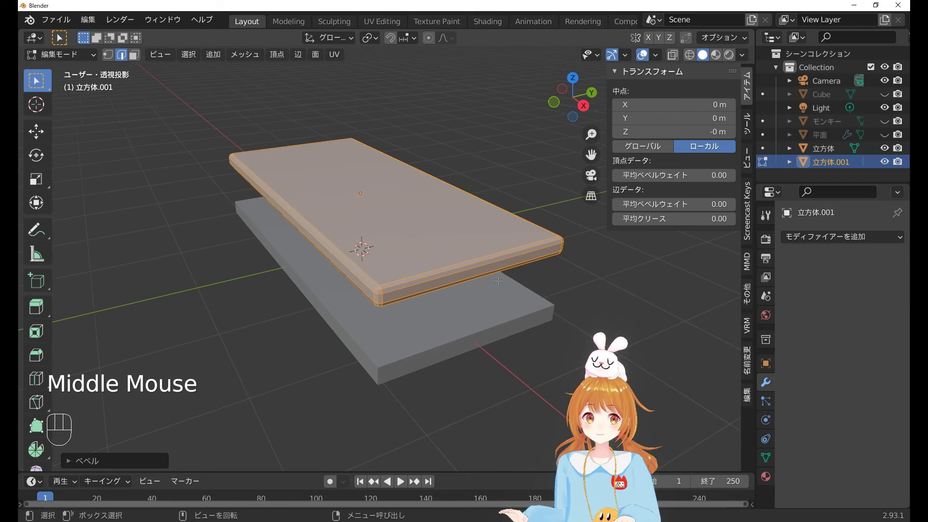
{"action": "scroll", "scroll_direction": "down", "scroll_amount": 3}
{"action": "left_click_drag", "start_coordinate": [358, 284], "coordinate": [356, 305]}
{"action": "scroll", "scroll_direction": "down", "scroll_amount": 3}
{"action": "left_click", "coordinate": [364, 301]}
{"action": "middle_click", "coordinate": [442, 311]}
Hide the lower slab and add a cylinder scaled thin (0.577 m wide, 2 m tall) as a leg.
{"action": "key", "text": "h"}
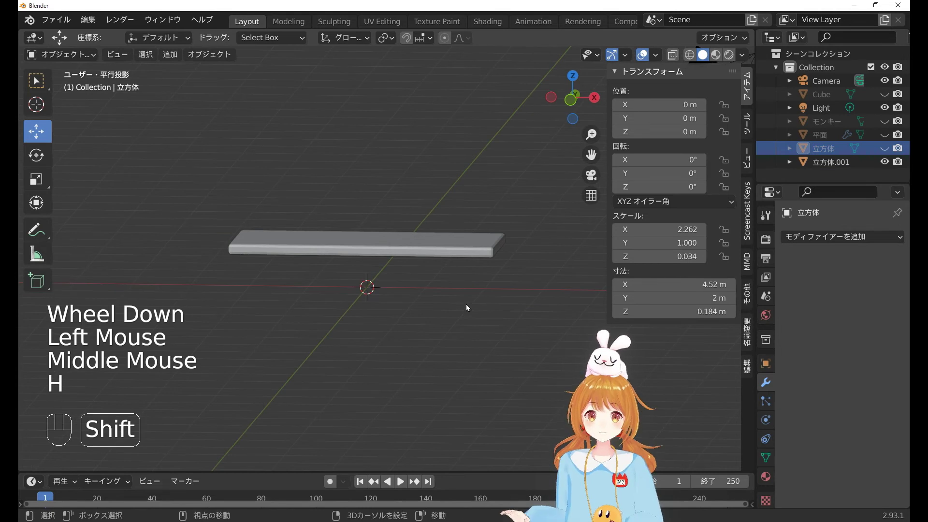
{"action": "key", "text": "shift+a"}
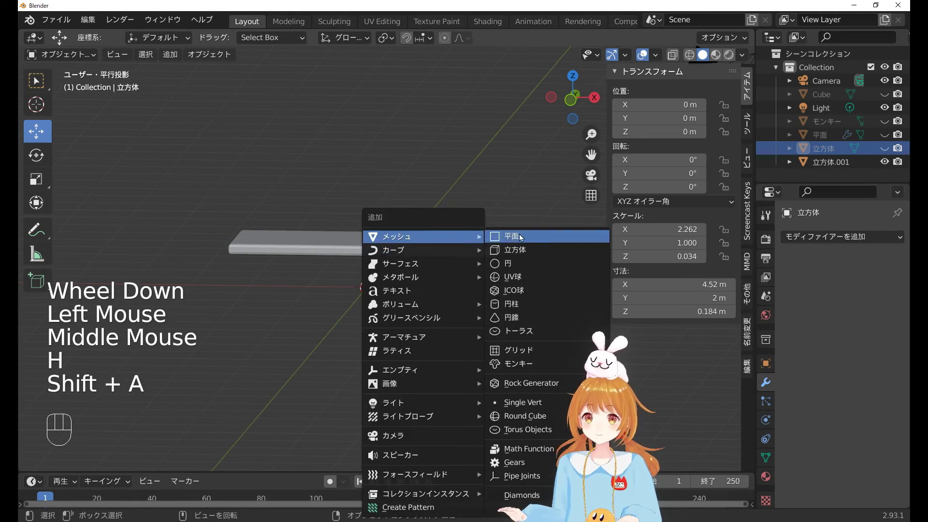
{"action": "left_click_drag", "start_coordinate": [418, 305], "coordinate": [531, 293]}
{"action": "key", "text": "s"}
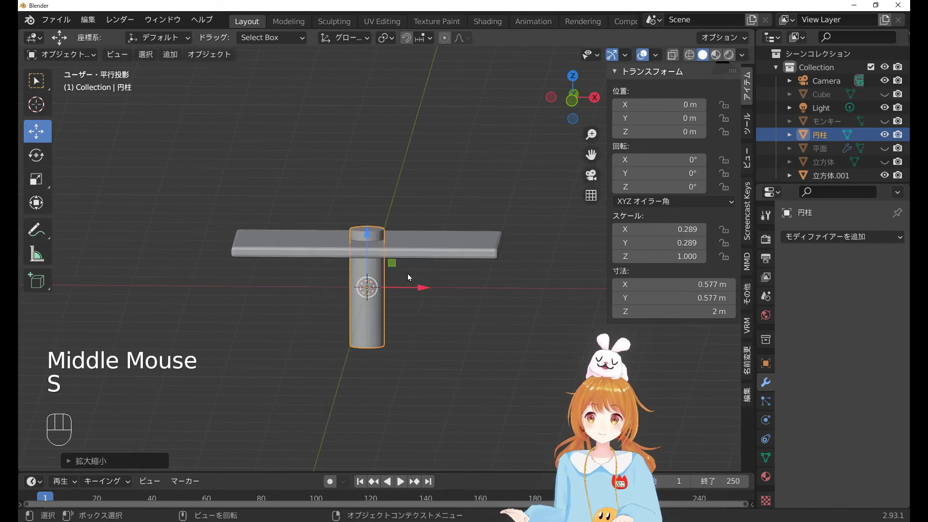
From front view, tilt the leg -18.6° about Y and move it under the slab's end.
{"action": "key", "text": "KP_1"}
{"action": "scroll", "scroll_direction": "up", "scroll_amount": 3}
{"action": "key", "text": "r"}
{"action": "key", "text": "g"}
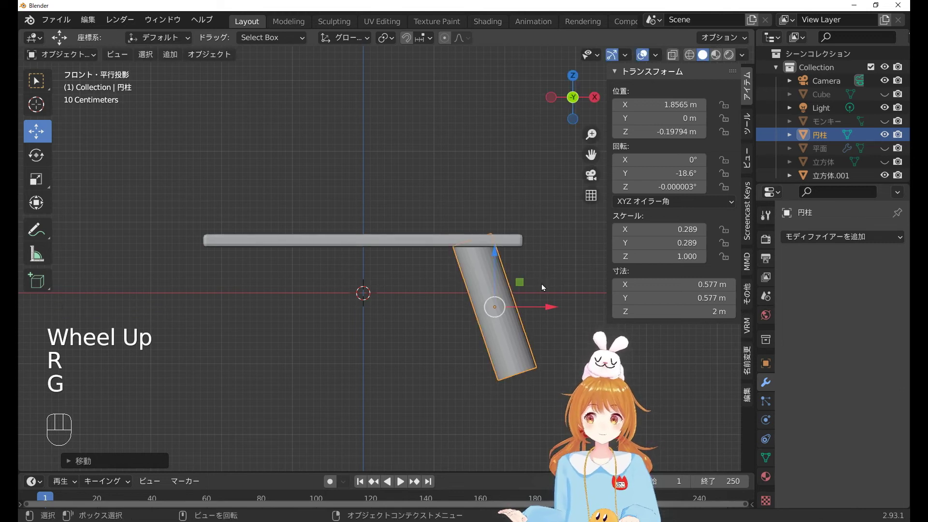
{"action": "left_click_drag", "start_coordinate": [417, 315], "coordinate": [486, 312]}
{"action": "scroll", "scroll_direction": "down", "scroll_amount": 3}
{"action": "left_click_drag", "start_coordinate": [468, 318], "coordinate": [438, 321]}
{"action": "scroll", "scroll_direction": "up", "scroll_amount": 3}
{"action": "scroll", "scroll_direction": "down", "scroll_amount": 3}
{"action": "middle_click", "coordinate": [474, 321]}
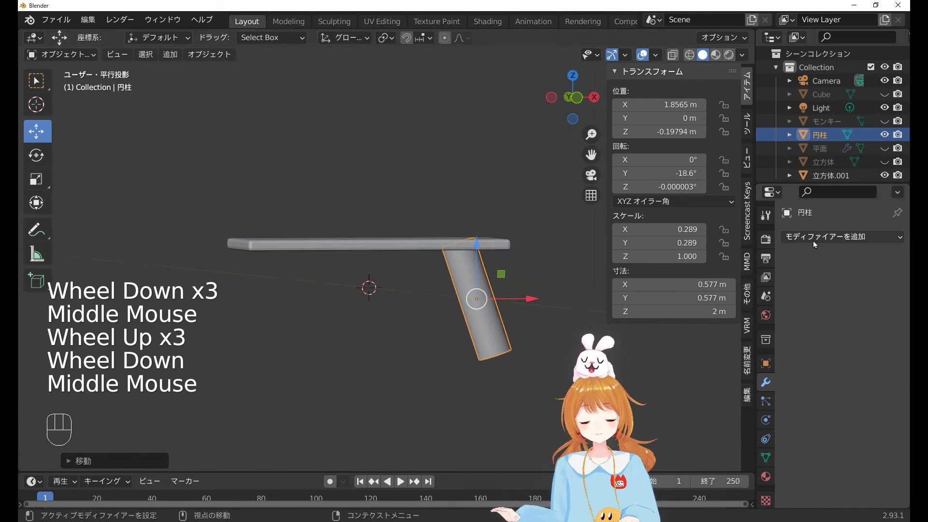
Add an X-axis Mirror modifier to the cylinder leg from the Modifiers panel.
{"action": "left_click_drag", "start_coordinate": [816, 239], "coordinate": [545, 390]}
{"action": "left_click_drag", "start_coordinate": [493, 338], "coordinate": [461, 338]}
{"action": "scroll", "scroll_direction": "up", "scroll_amount": 3}
{"action": "key", "text": "KP_1"}
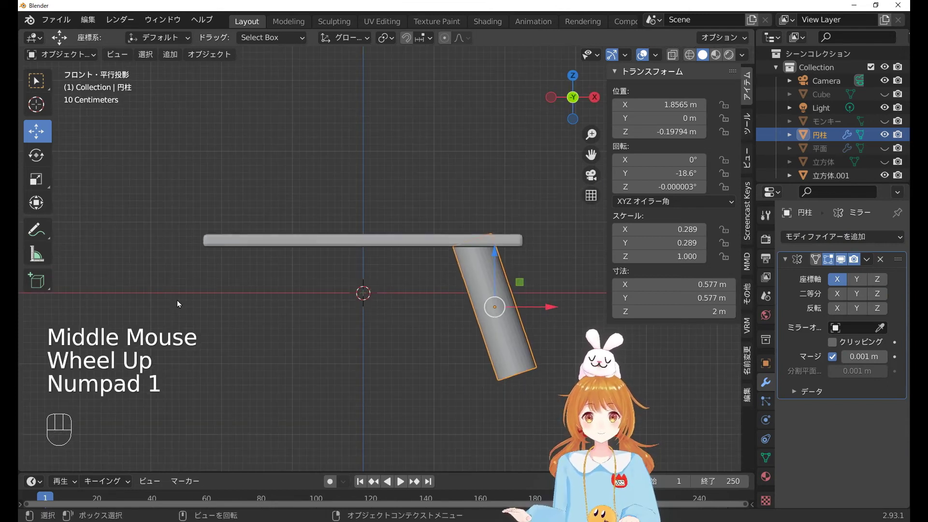
{"action": "left_click", "coordinate": [500, 294]}
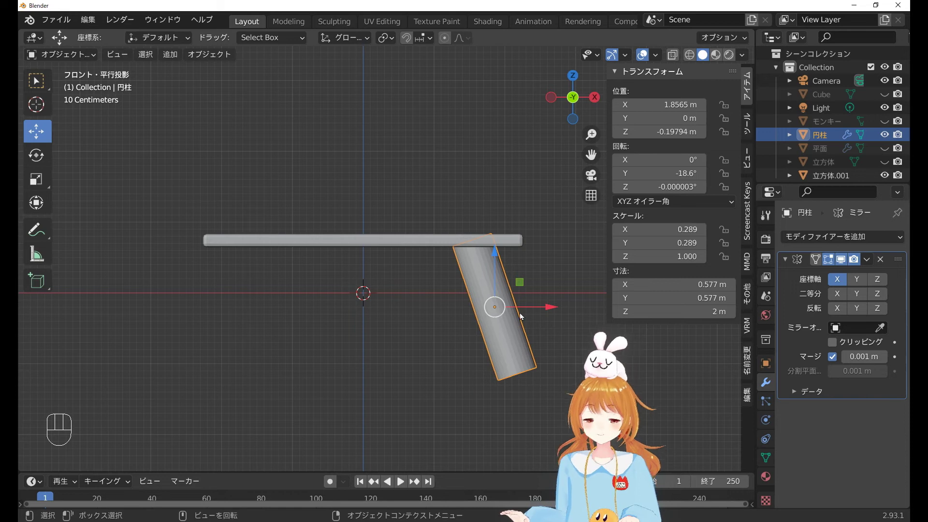
{"action": "left_click_drag", "start_coordinate": [489, 328], "coordinate": [370, 313]}
{"action": "scroll", "scroll_direction": "up", "scroll_amount": 3}
{"action": "left_click_drag", "start_coordinate": [420, 334], "coordinate": [422, 308]}
{"action": "scroll", "scroll_direction": "up", "scroll_amount": 3}
{"action": "scroll", "scroll_direction": "down", "scroll_amount": 3}
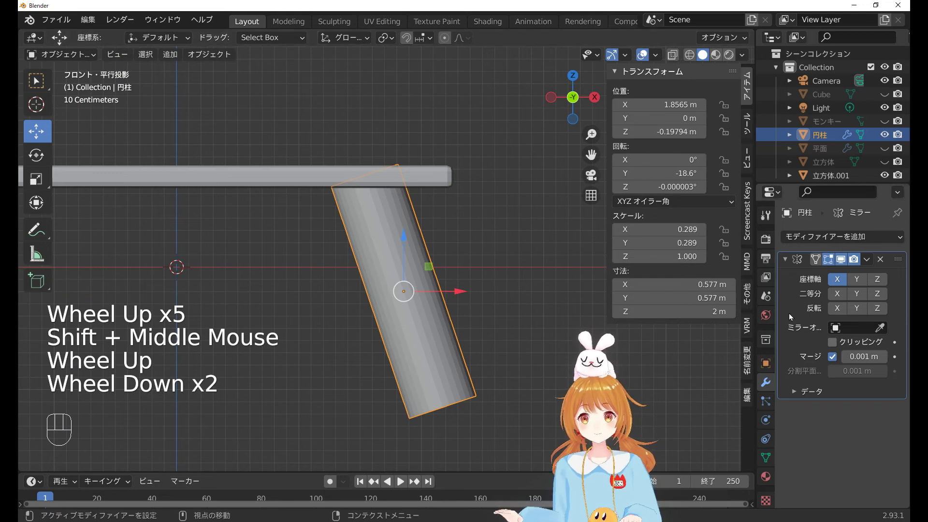
{"action": "scroll", "scroll_direction": "down", "scroll_amount": 3}
{"action": "middle_click", "coordinate": [436, 307]}
{"action": "scroll", "scroll_direction": "down", "scroll_amount": 3}
{"action": "left_click_drag", "start_coordinate": [463, 300], "coordinate": [538, 278]}
Apply all transforms to the leg so the mirrored second leg appears, then inspect both legs.
{"action": "key", "text": "ctrl+a"}
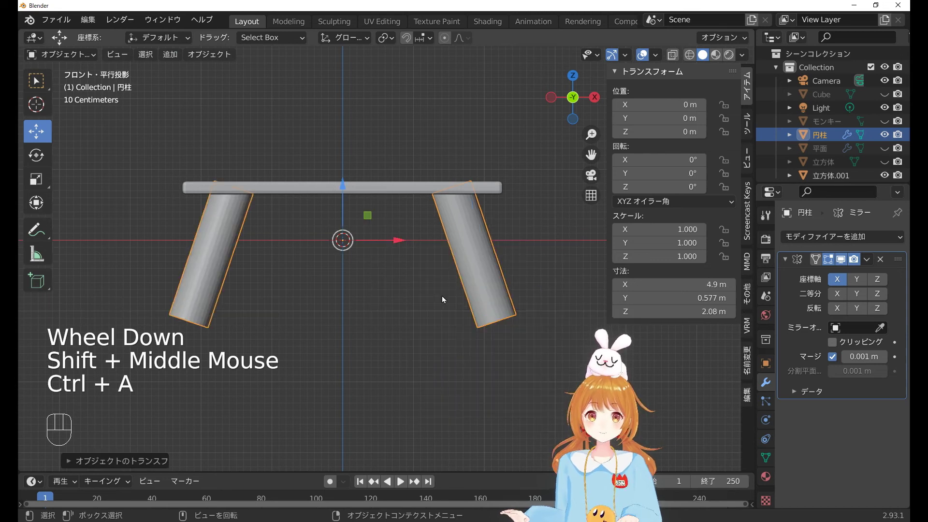
{"action": "left_click", "coordinate": [472, 294]}
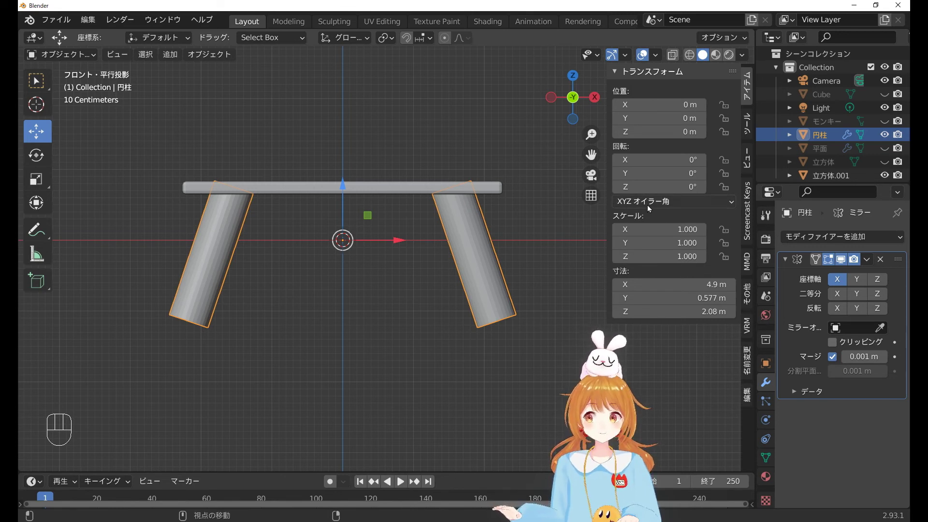
{"action": "left_click_drag", "start_coordinate": [537, 244], "coordinate": [535, 253]}
{"action": "middle_click", "coordinate": [535, 253]}
{"action": "scroll", "scroll_direction": "up", "scroll_amount": 3}
{"action": "scroll", "scroll_direction": "down", "scroll_amount": 3}
{"action": "left_click_drag", "start_coordinate": [532, 252], "coordinate": [543, 253]}
{"action": "scroll", "scroll_direction": "up", "scroll_amount": 3}
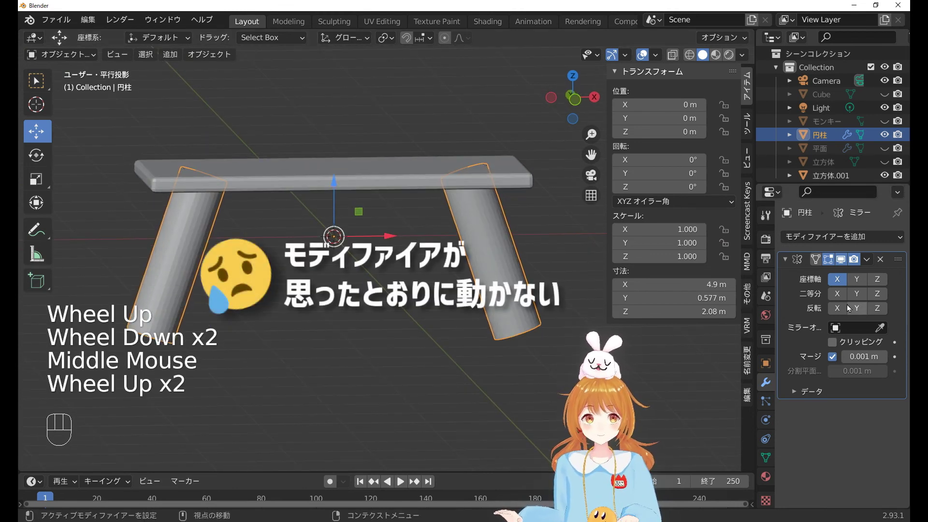